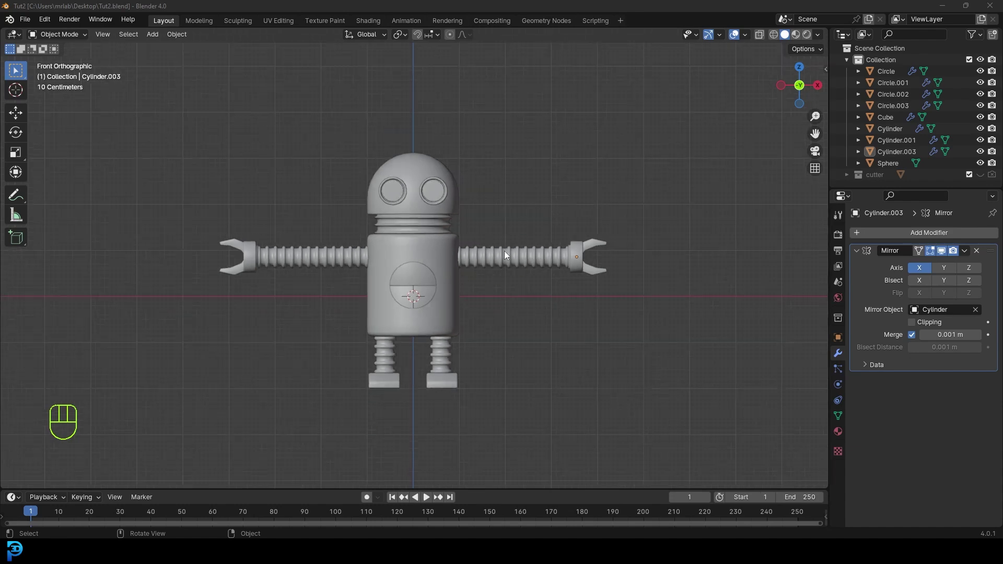
# - Adjust settings in the properties panel and nudge the right arm into place
pyautogui.moveTo(965, 253); pyautogui.dragTo(929, 266)
pyautogui.moveTo(966, 254); pyautogui.dragTo(905, 273)
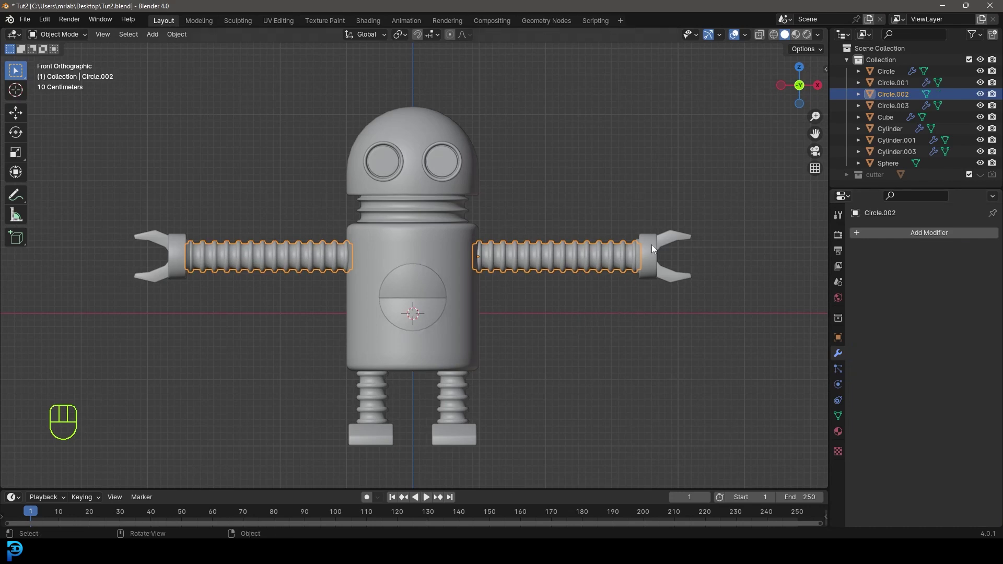
pyautogui.moveTo(965, 256); pyautogui.dragTo(927, 270)
pyautogui.press('g')
pyautogui.moveTo(715, 213); pyautogui.dragTo(630, 207)
# - Join the claw into the right arm as one object and begin moving it
pyautogui.click(584, 260)
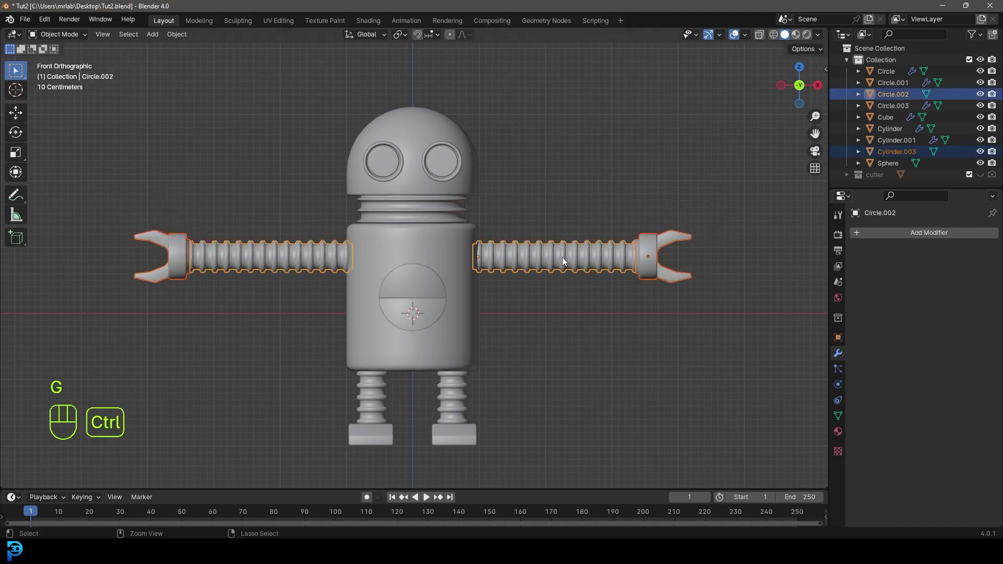
pyautogui.press('ctrl+j')
pyautogui.press('g')
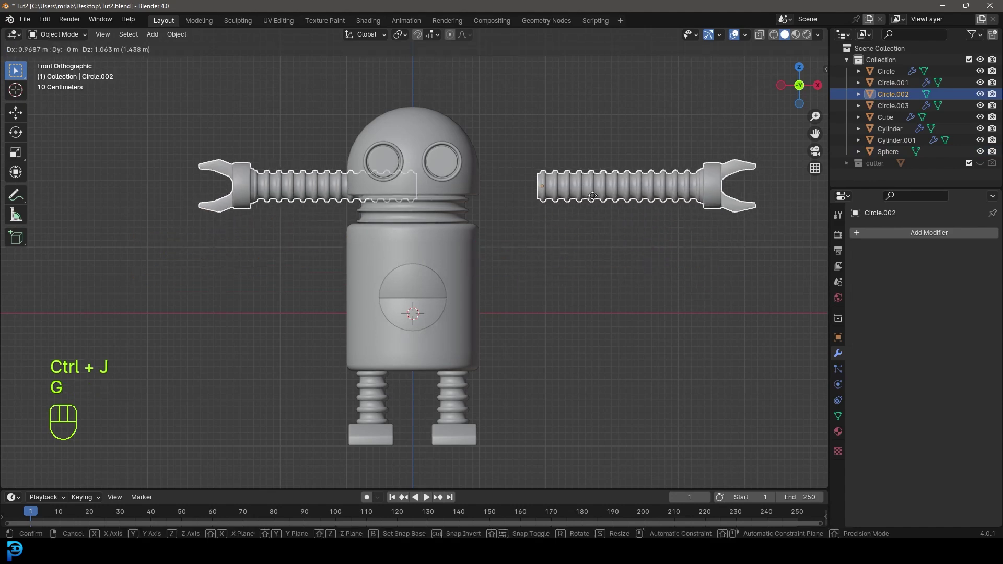
# - Cancel the arm move, free-rotate the arm slightly and hide the cutter object
pyautogui.moveTo(595, 199); pyautogui.dragTo(462, 250)
pyautogui.press('F3')
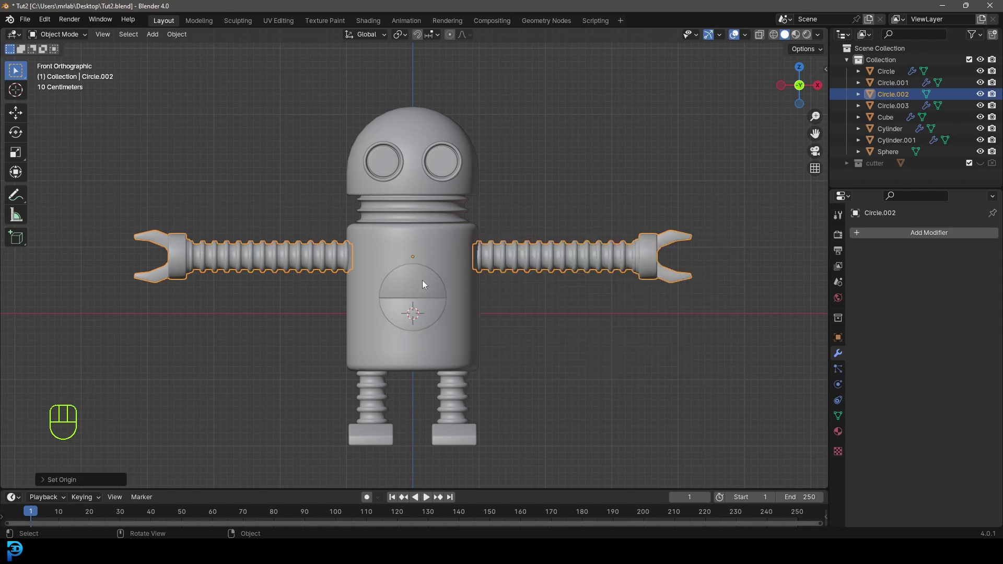
pyautogui.press('r')
pyautogui.press('r')
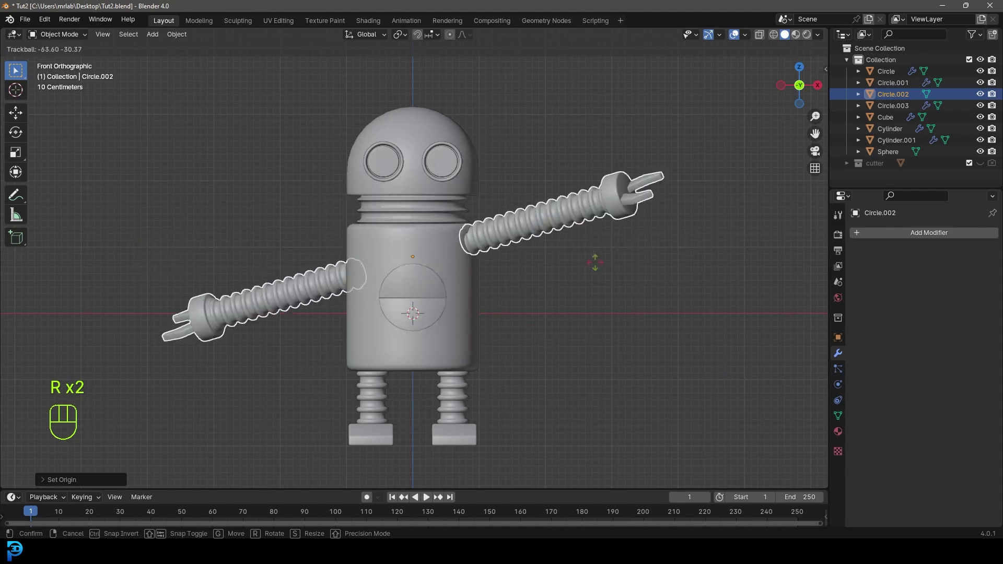
pyautogui.moveTo(531, 328); pyautogui.dragTo(453, 264)
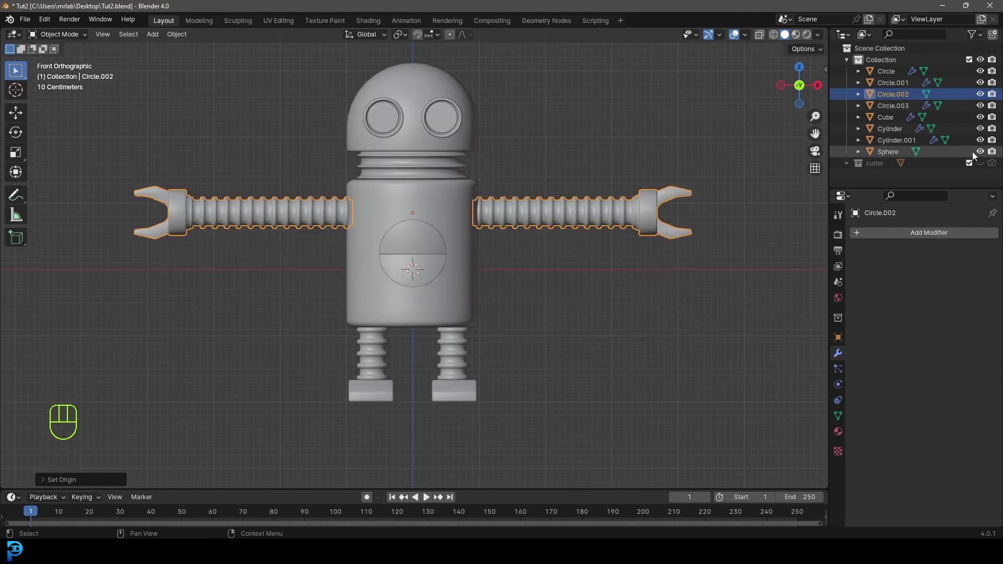
pyautogui.click(981, 168)
# - Lift the whole robot along Z until its feet rest on the ground grid
pyautogui.press('a')
pyautogui.press('g')
pyautogui.press('z')
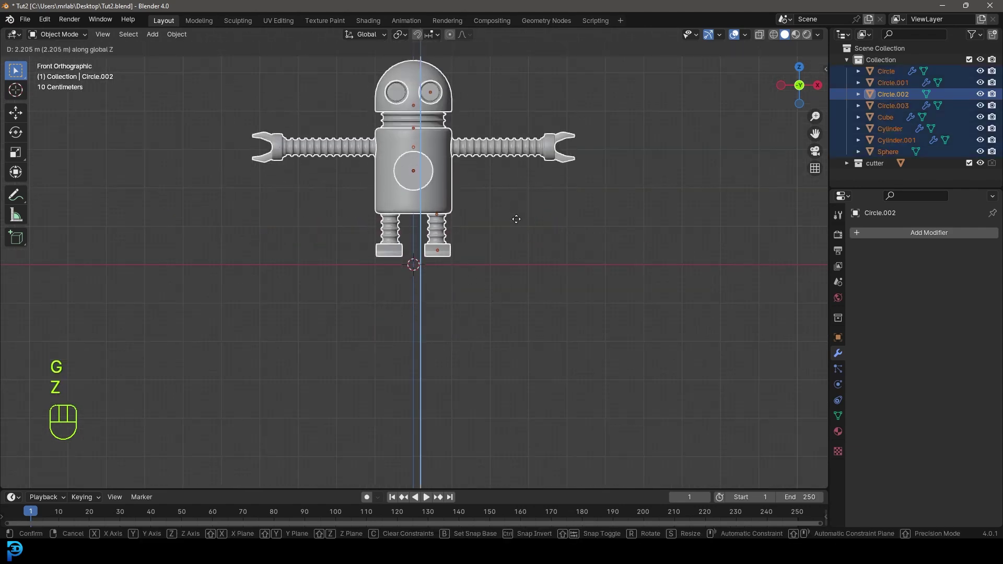
pyautogui.moveTo(504, 235); pyautogui.dragTo(492, 262)
pyautogui.click(982, 166)
# - Deselect everything, switch to front view and save Tut2.blend
pyautogui.press('alt+a')
pyautogui.press('KP_1')
pyautogui.press('ctrl+s')
pyautogui.press('ctrl+s')
pyautogui.middleClick(450, 207)
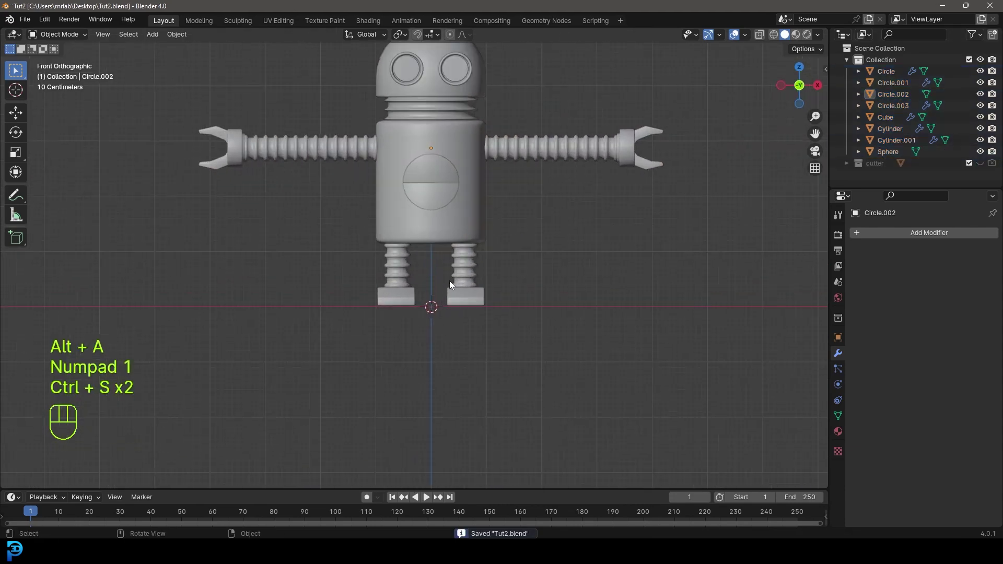
pyautogui.middleClick(433, 318)
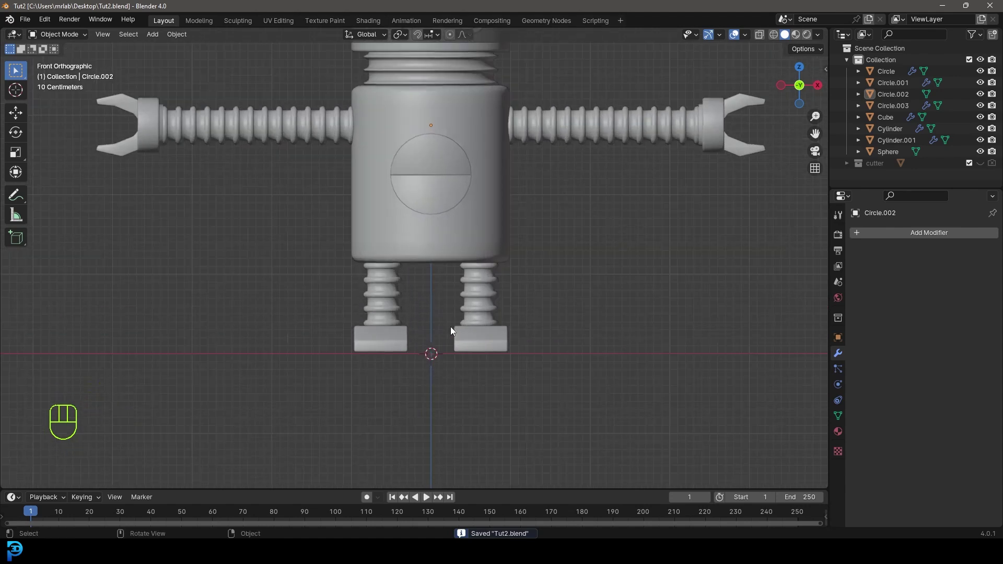
# - Add an armature at the origin, display its bones as B-Bones and enter bone editing
pyautogui.press('shift+a')
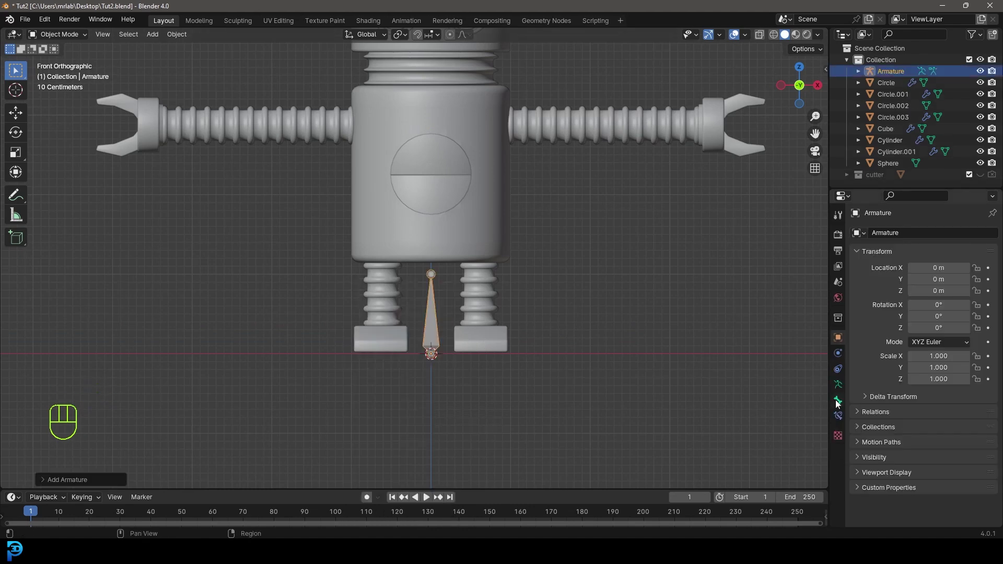
pyautogui.click(837, 387)
pyautogui.click(889, 422)
pyautogui.moveTo(939, 436); pyautogui.dragTo(933, 474)
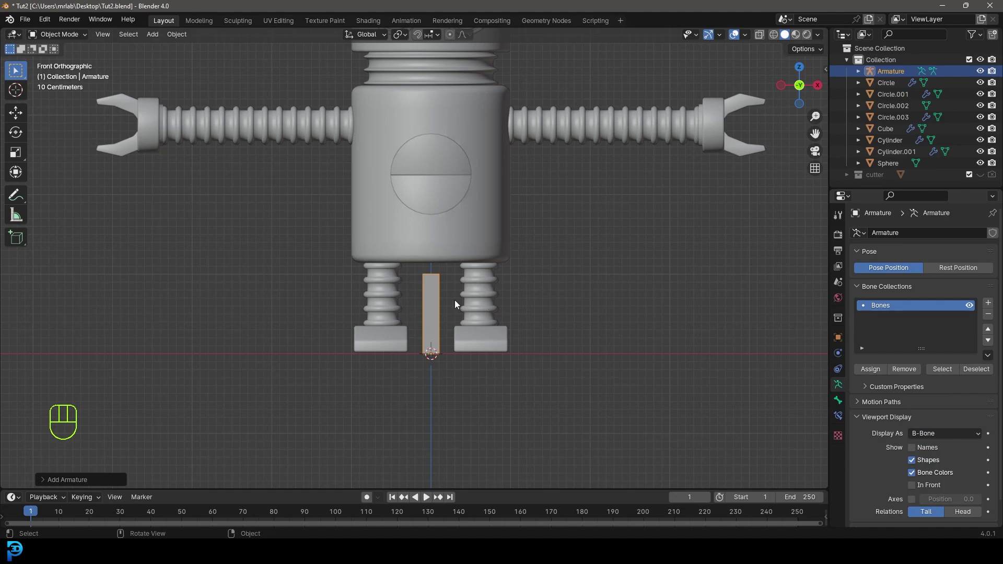
pyautogui.moveTo(72, 39); pyautogui.dragTo(64, 63)
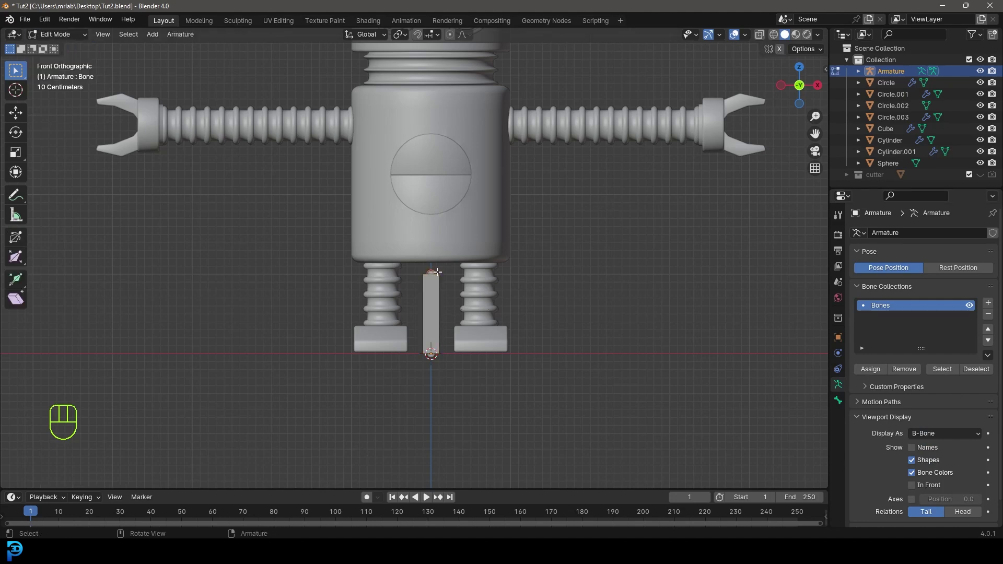
pyautogui.press('g')
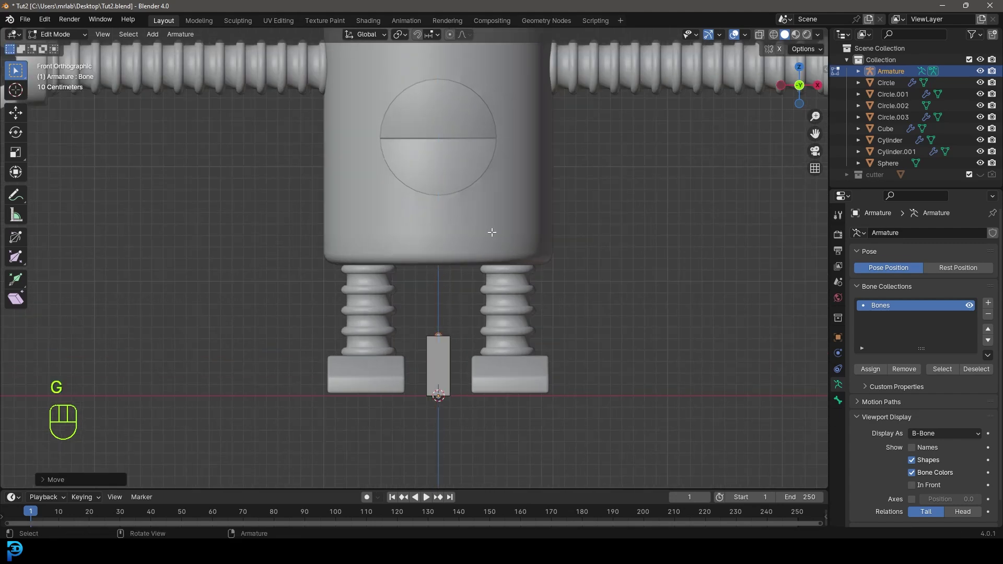
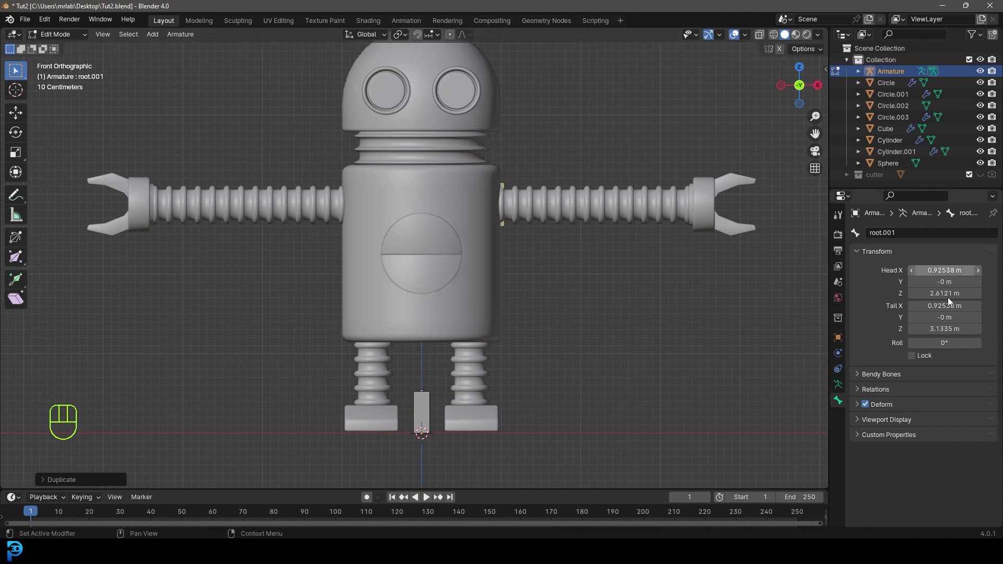
# - Show the bones in front of the mesh and rotate the shoulder bone horizontal
pyautogui.click(872, 422)
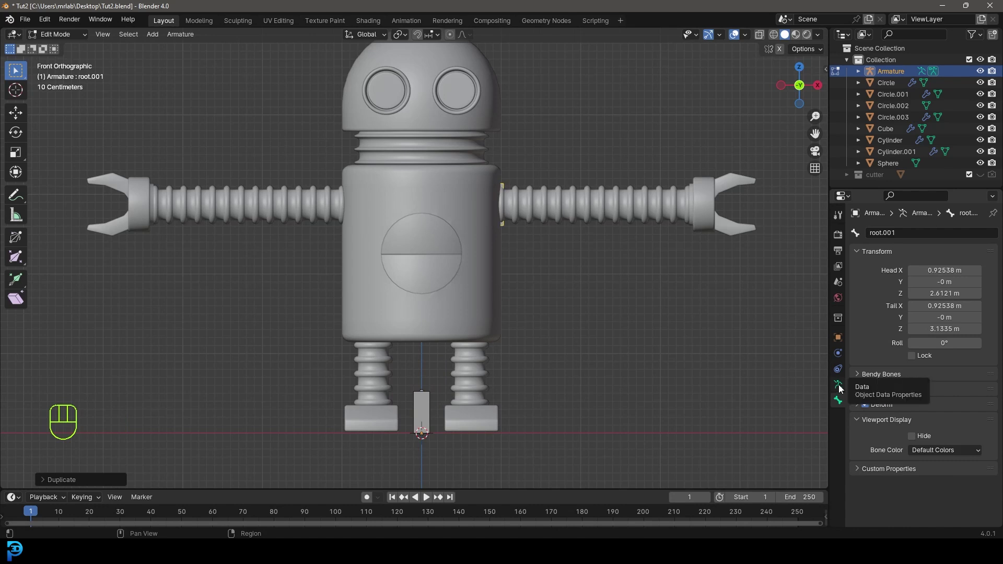
pyautogui.click(841, 389)
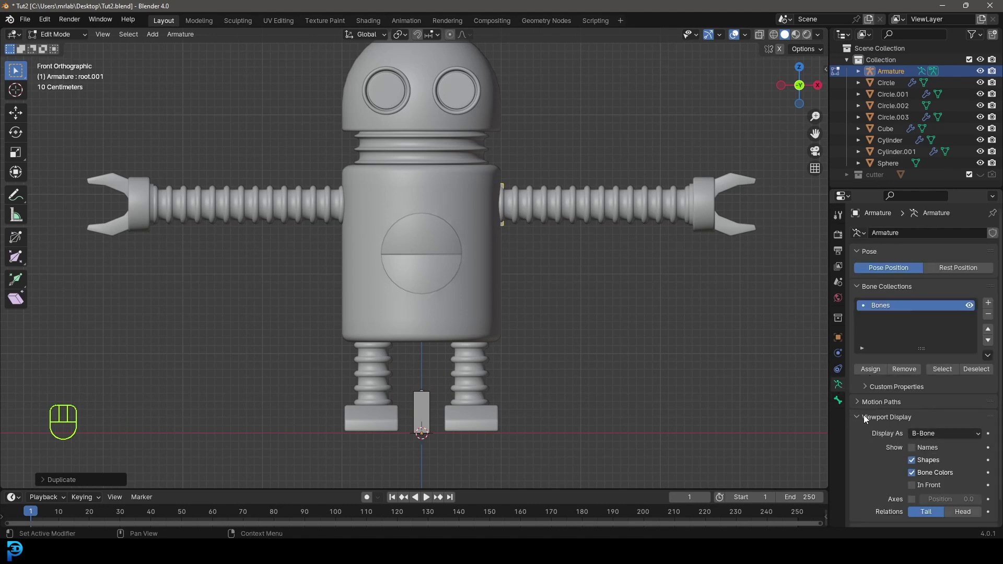
pyautogui.click(917, 461)
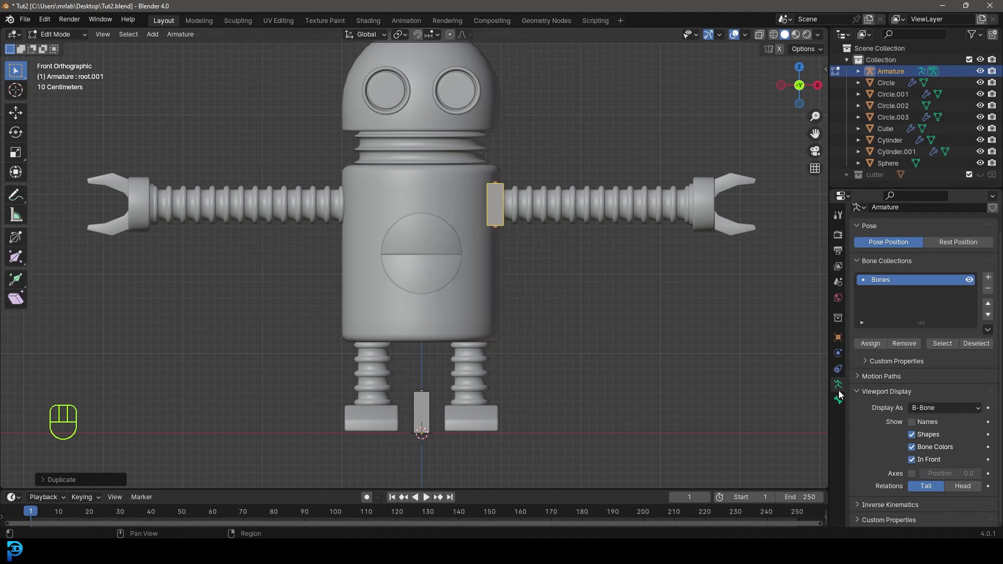
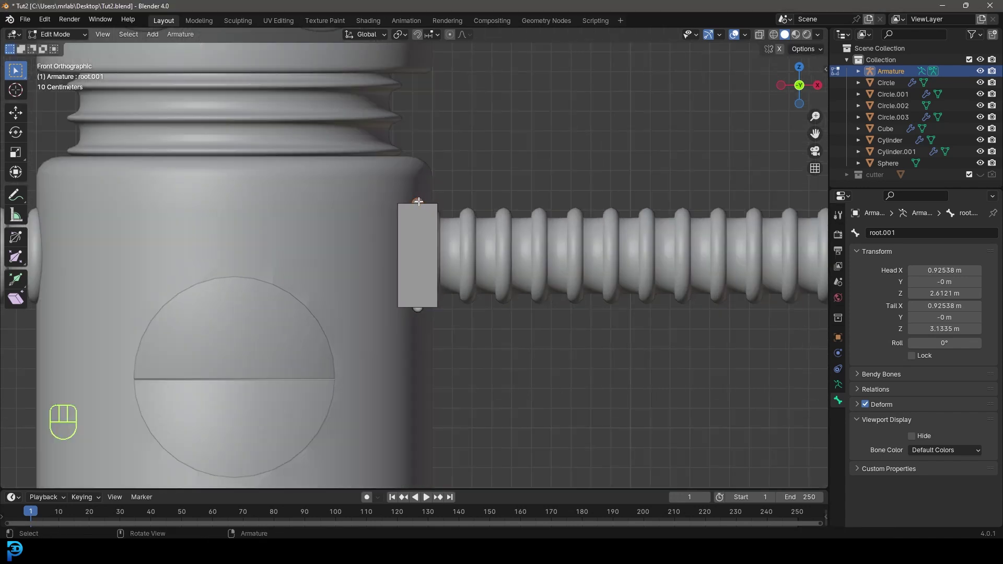
pyautogui.press('g')
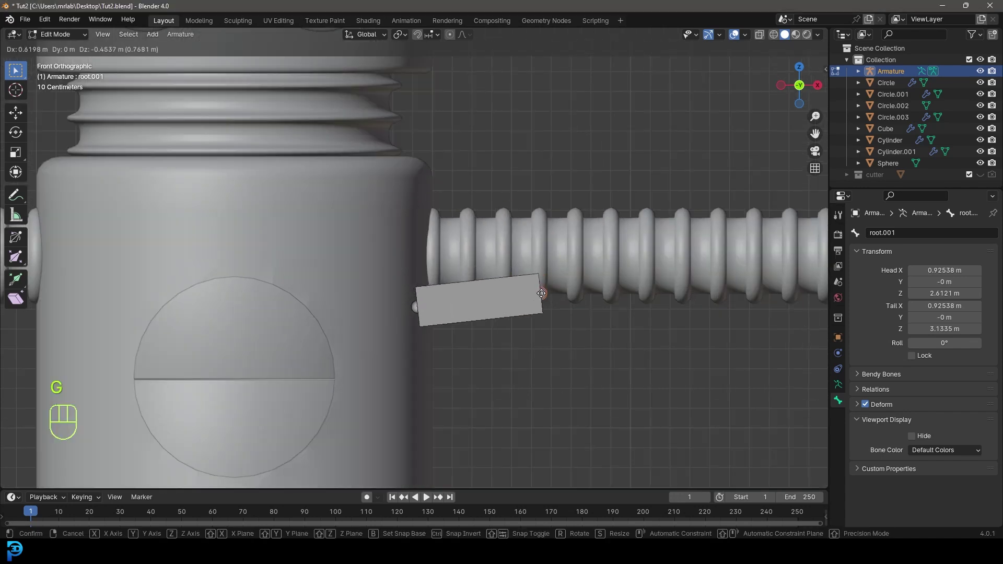
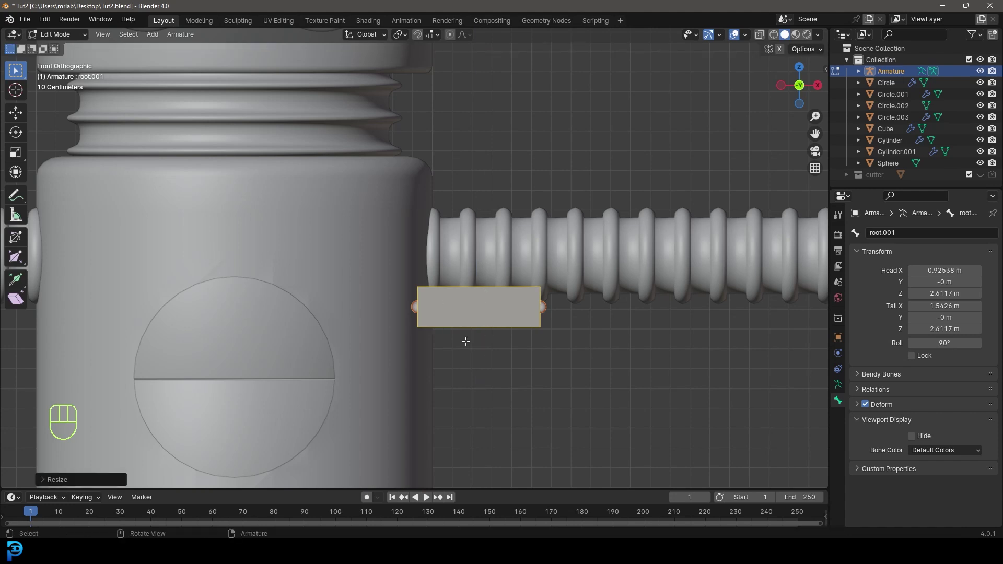
# - Move the shoulder bone into the body and shorten it along the arm's axis
pyautogui.press('g')
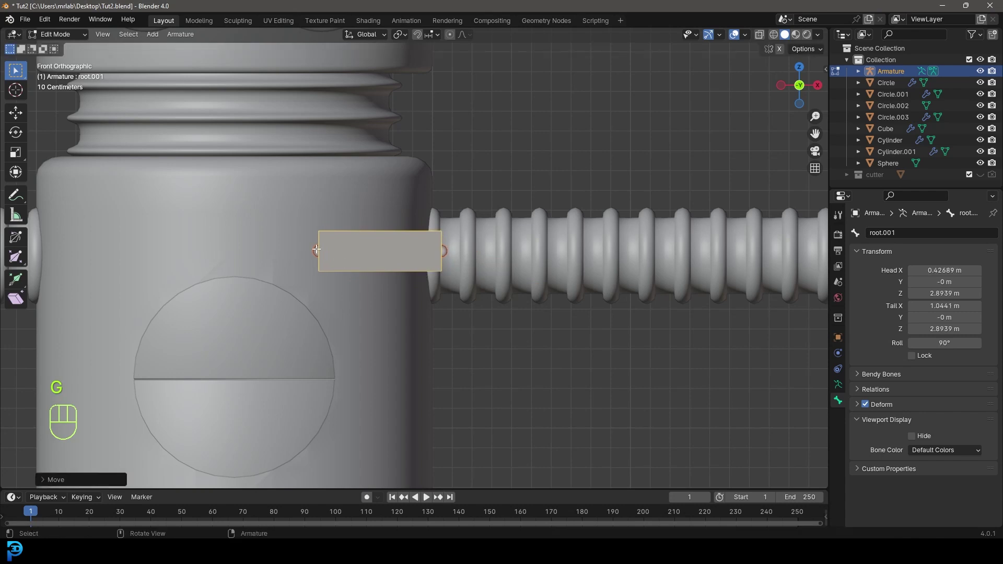
pyautogui.press('g')
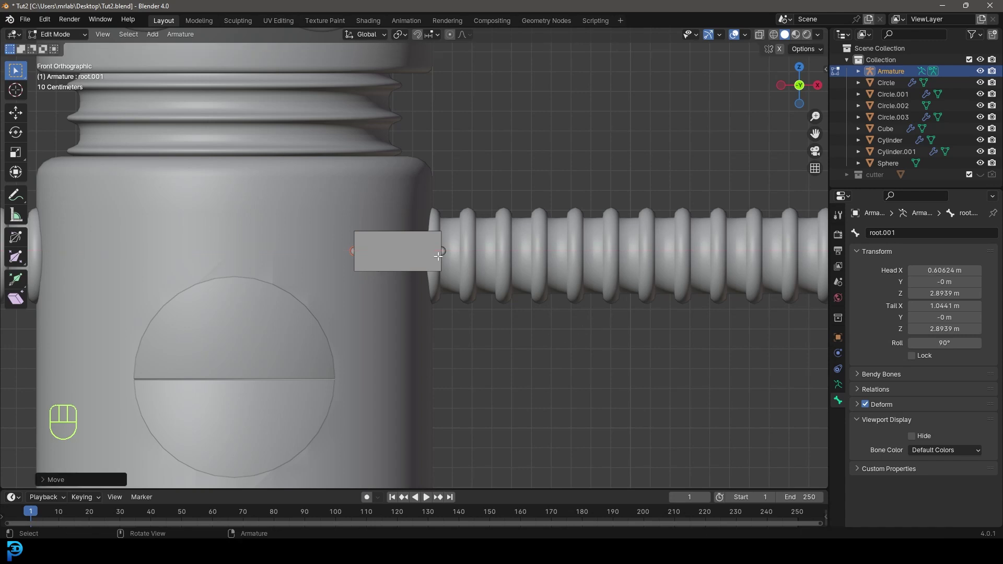
pyautogui.press('g')
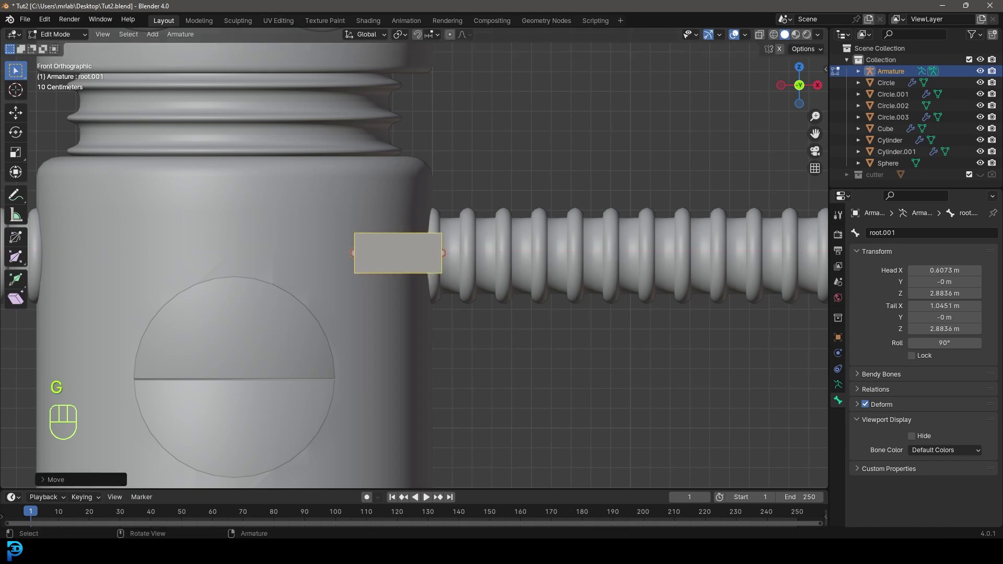
pyautogui.press('g')
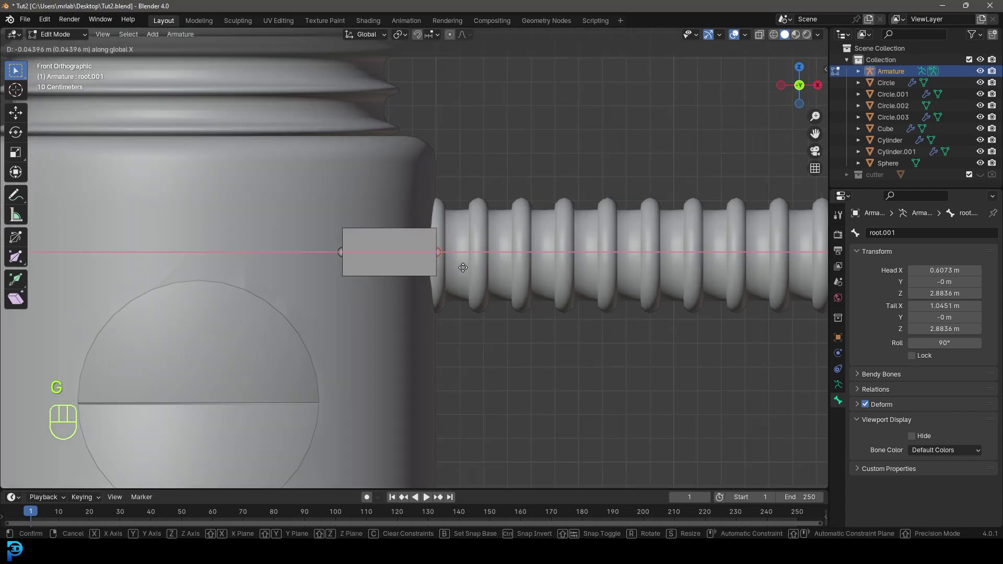
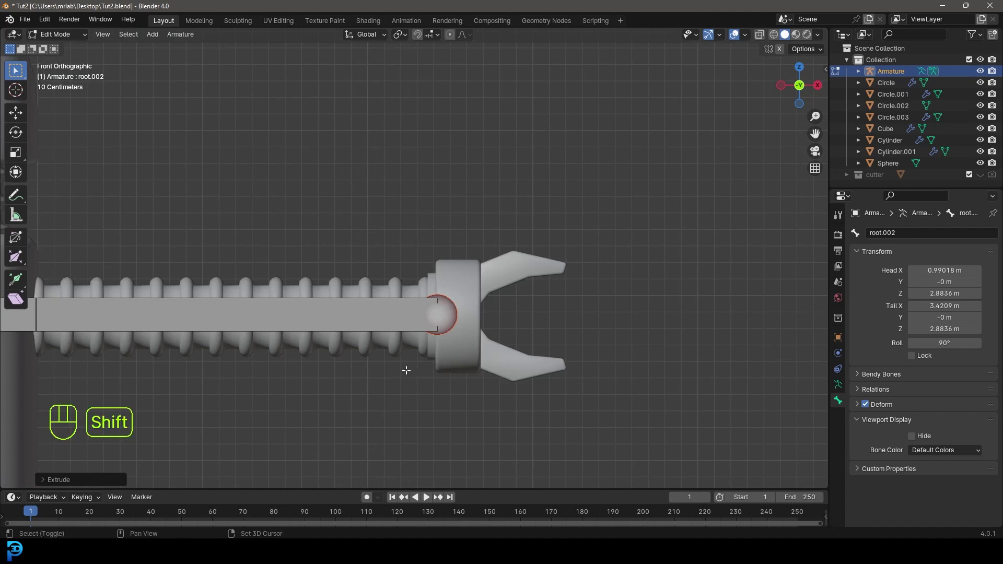
# - Extrude a short hand bone along X from the long arm bone's tip into the claw
pyautogui.moveTo(409, 364); pyautogui.dragTo(428, 341)
pyautogui.press('e')
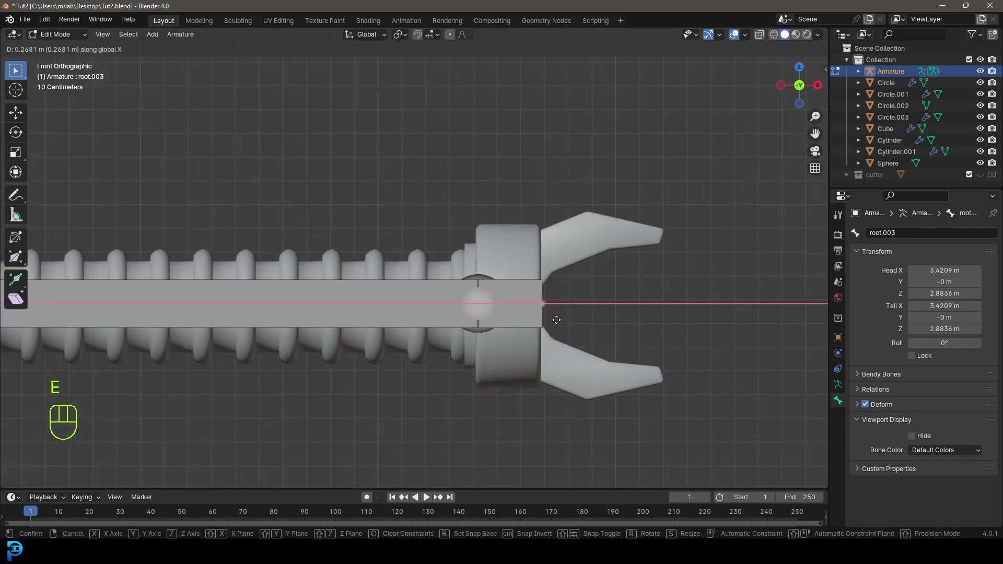
pyautogui.moveTo(332, 341); pyautogui.dragTo(428, 353)
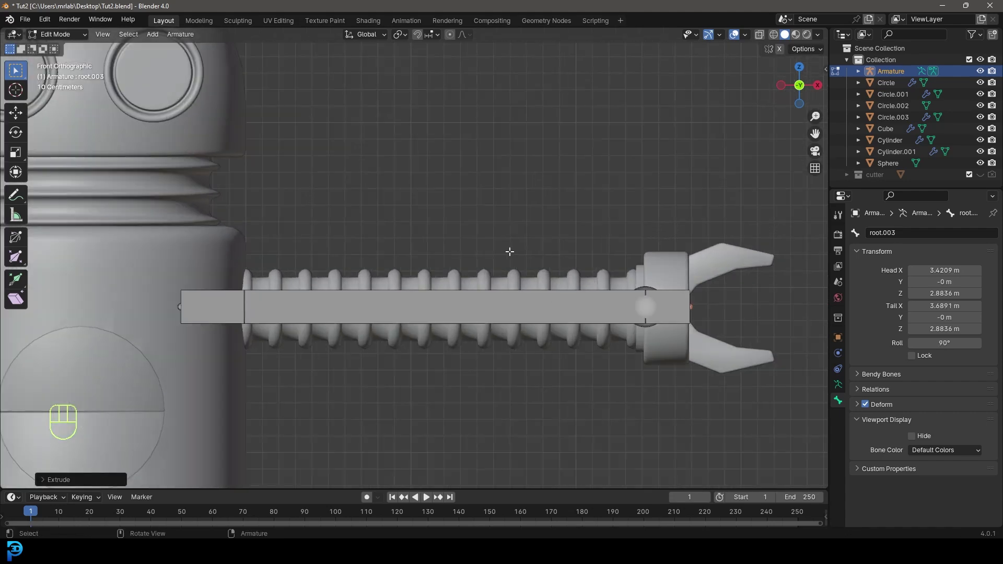
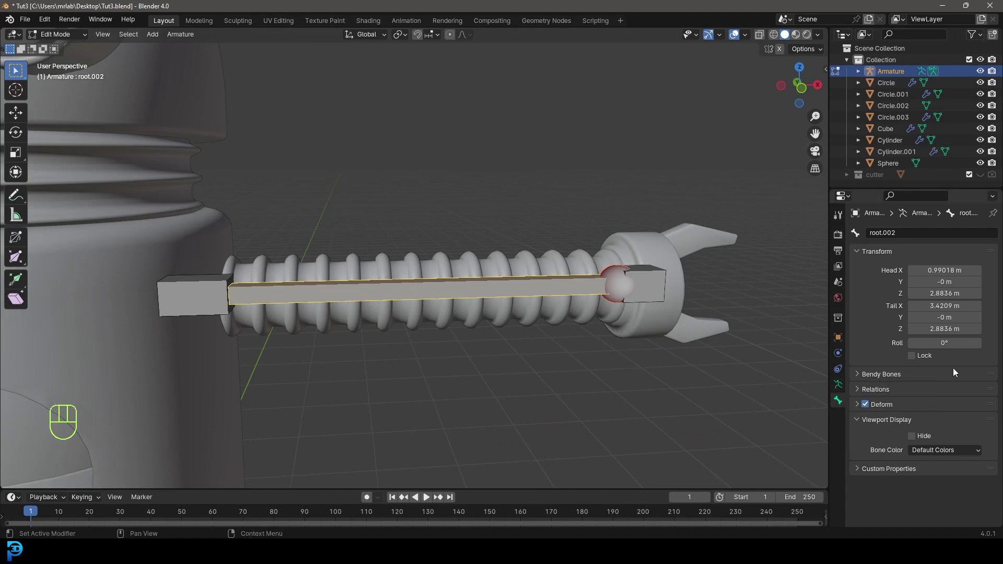
# - Expand the Bendy Bones settings for the root.002 arm bone
pyautogui.click(862, 379)
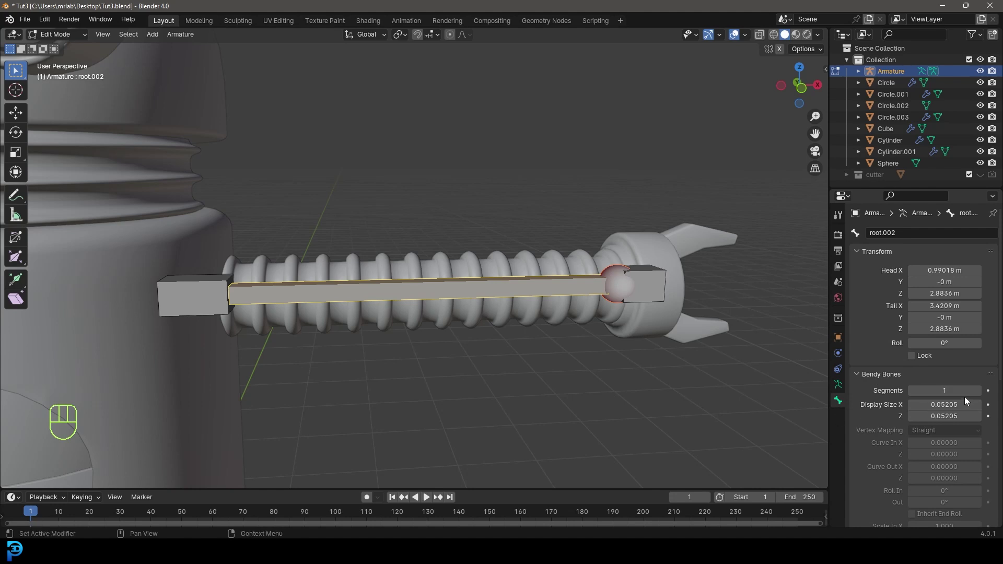
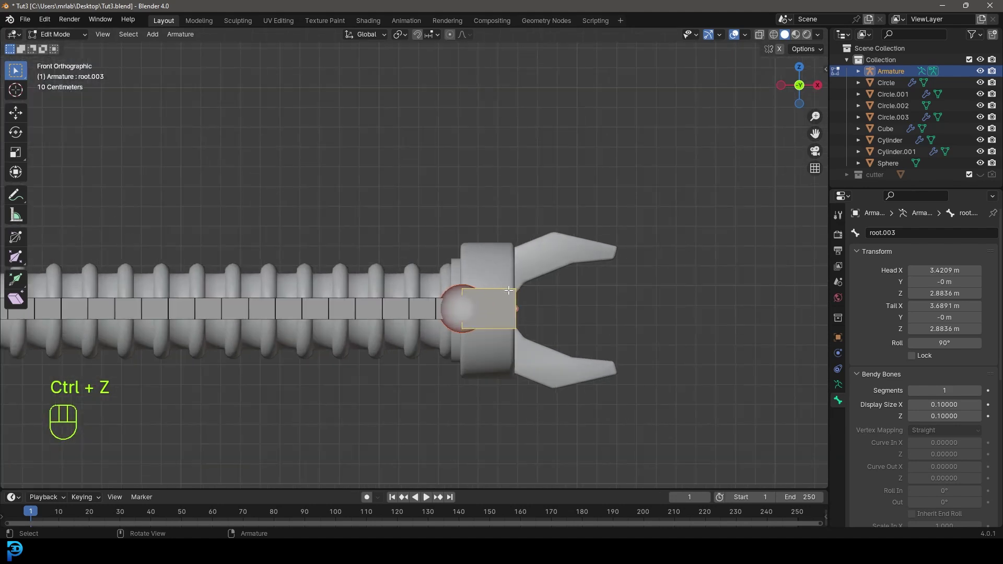
# - Disconnect the hand bone from the arm bone with Alt+P and reposition it
pyautogui.press('alt+p')
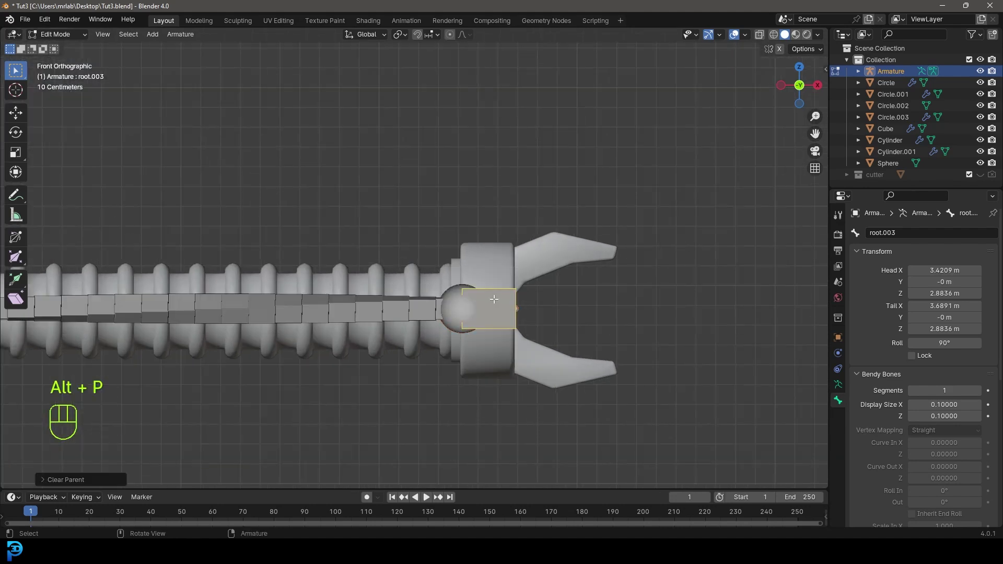
pyautogui.press('g')
pyautogui.press('alt+p')
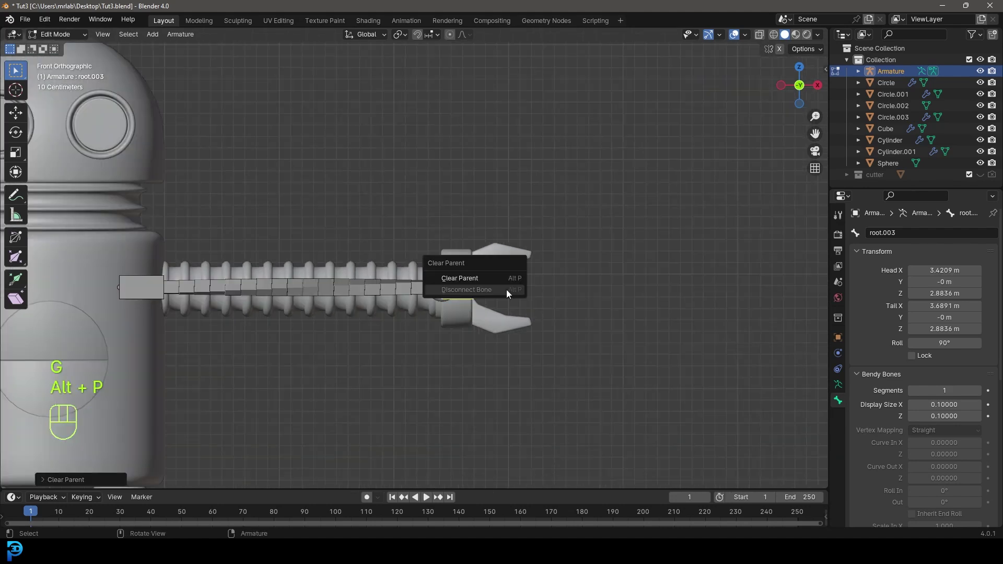
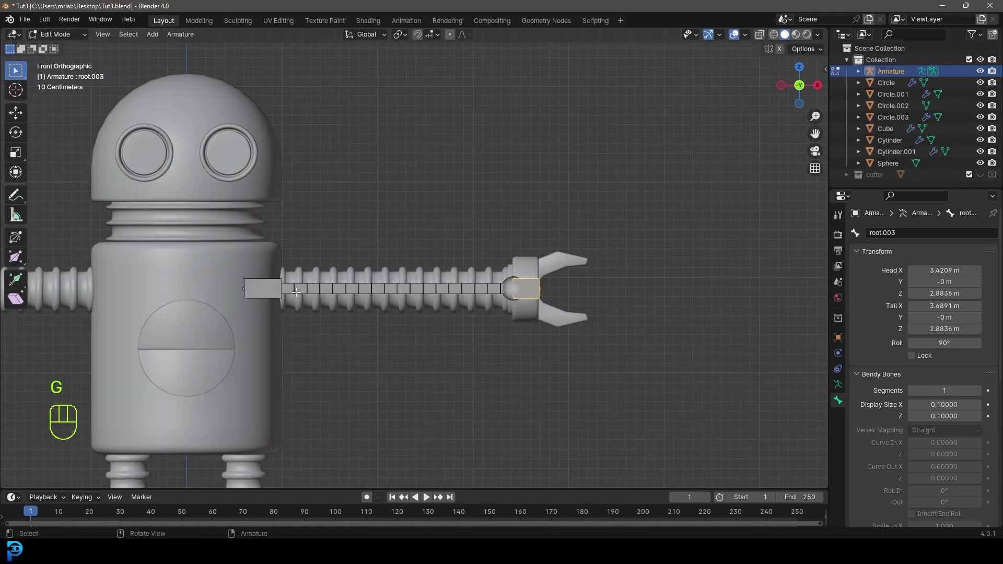
pyautogui.press('g')
pyautogui.press('g')
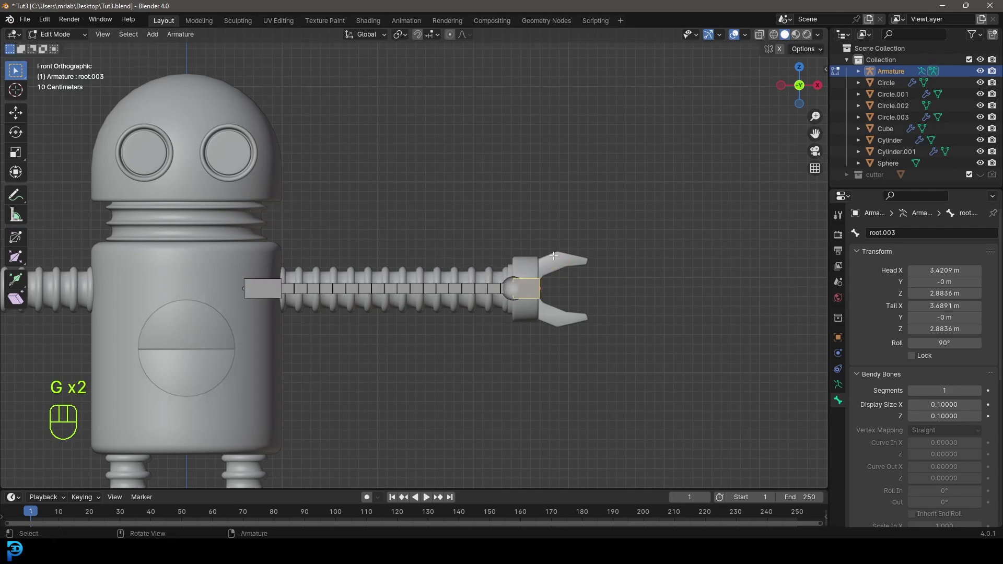
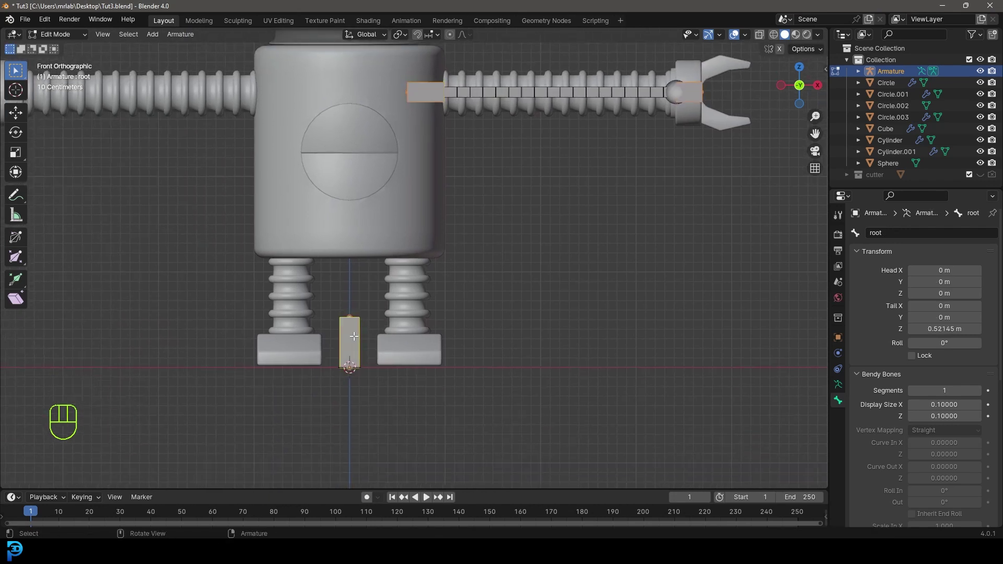
# - Parent the selected arm bones to the root bone with Keep Offset
pyautogui.press('ctrl+p')
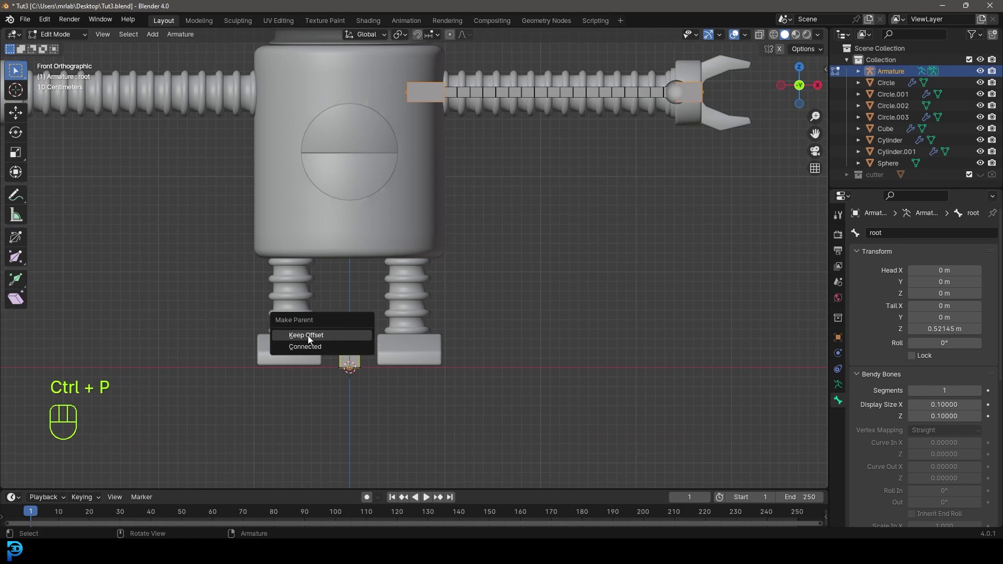
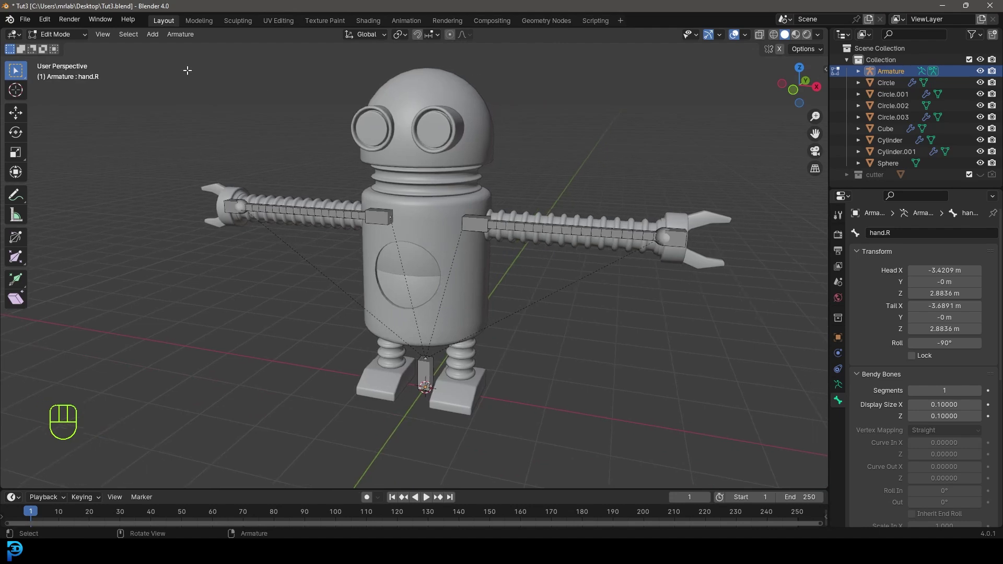
# - Give the left arm's middle bone a Stretch To constraint toward its hand and test it
pyautogui.moveTo(66, 40); pyautogui.dragTo(81, 75)
pyautogui.middleClick(682, 238)
pyautogui.moveTo(680, 282); pyautogui.dragTo(632, 304)
pyautogui.middleClick(637, 311)
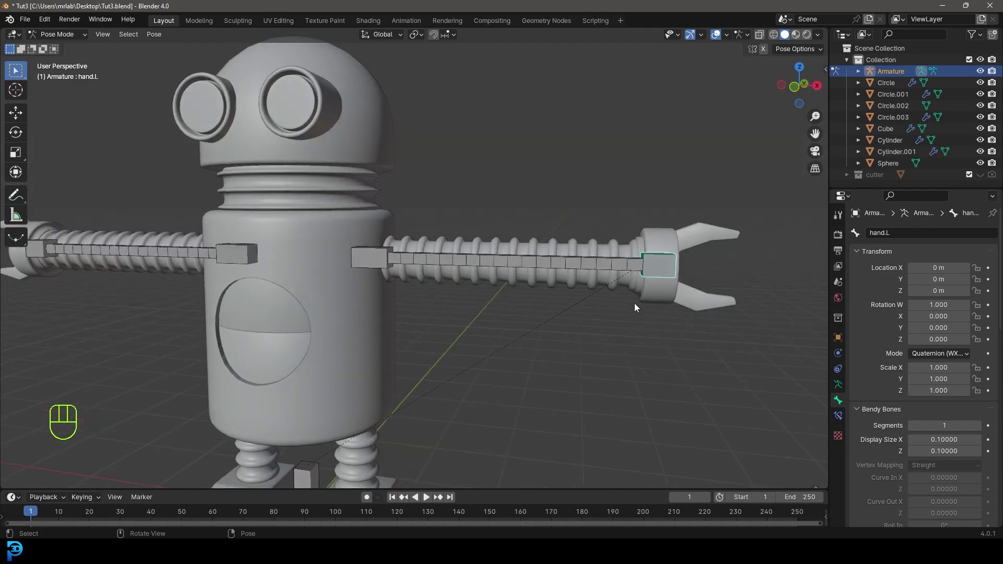
pyautogui.click(564, 263)
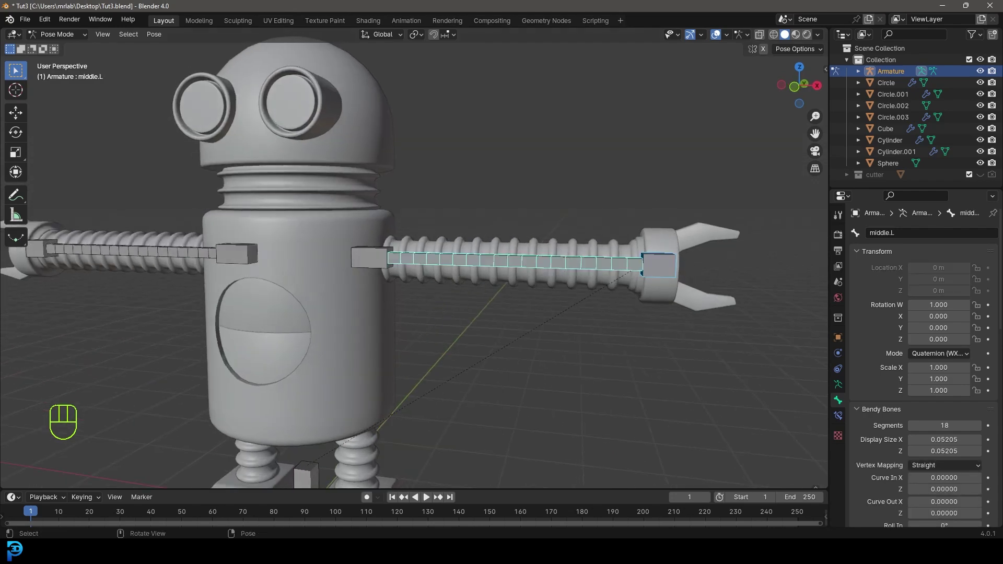
pyautogui.press('ctrl+shift+c')
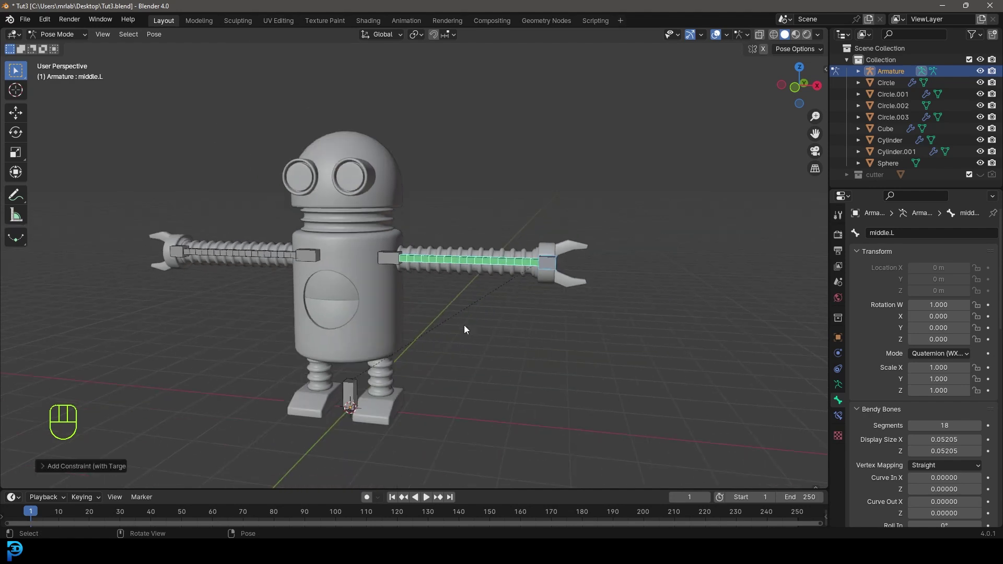
pyautogui.moveTo(570, 279); pyautogui.dragTo(520, 313)
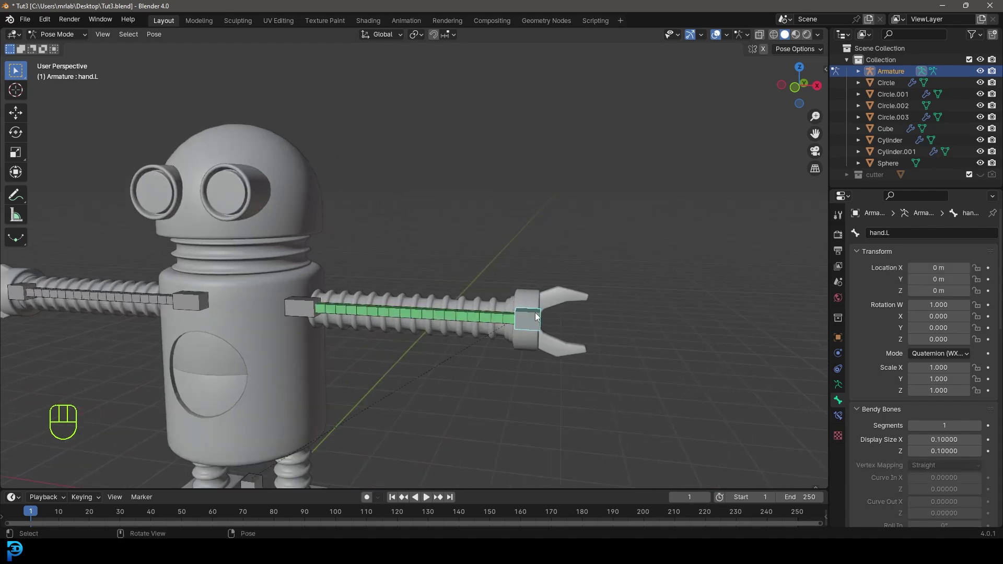
pyautogui.press('g')
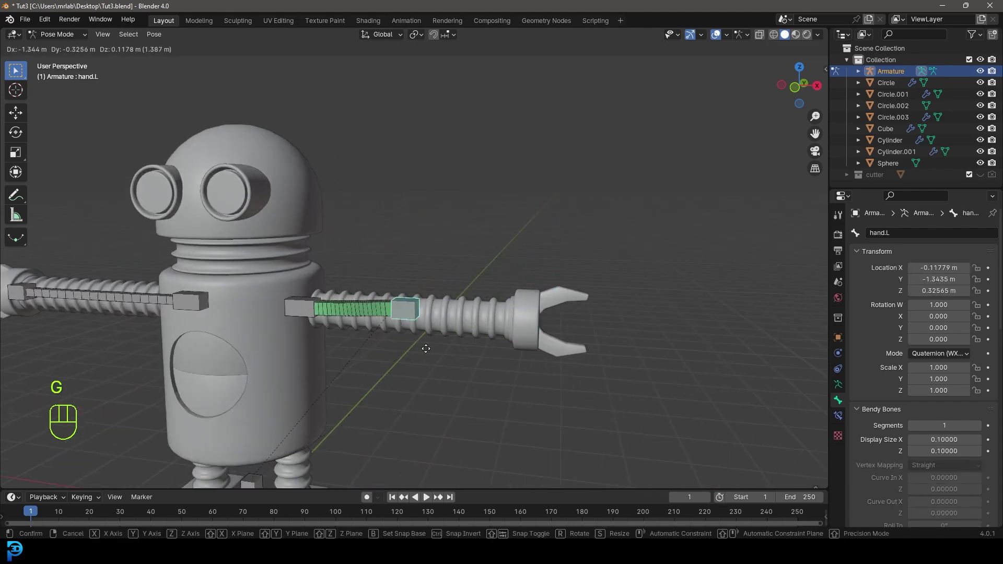
# - Give the right arm's middle bone a Stretch To constraint toward its hand bone
pyautogui.middleClick(435, 276)
pyautogui.moveTo(261, 294); pyautogui.dragTo(332, 303)
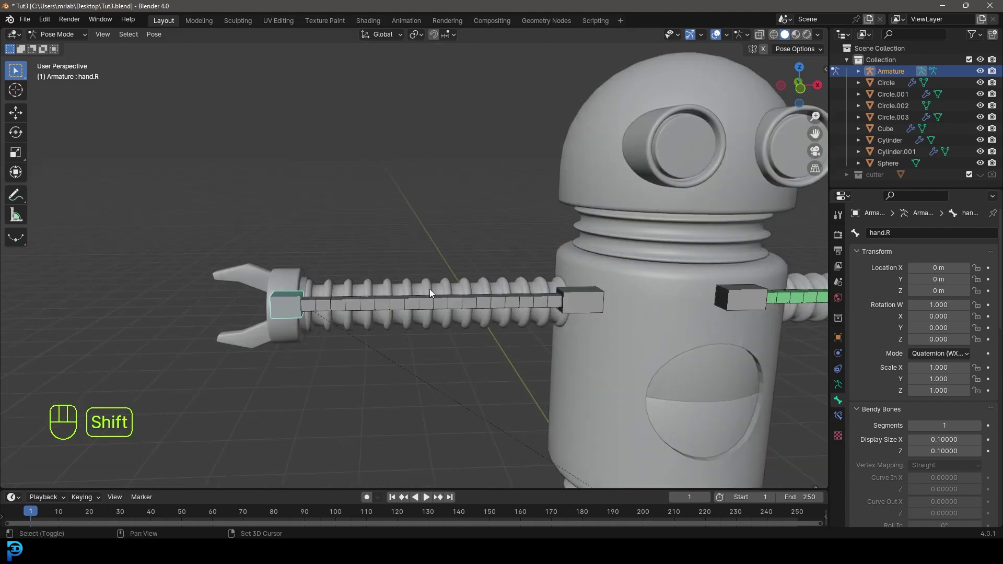
pyautogui.click(424, 307)
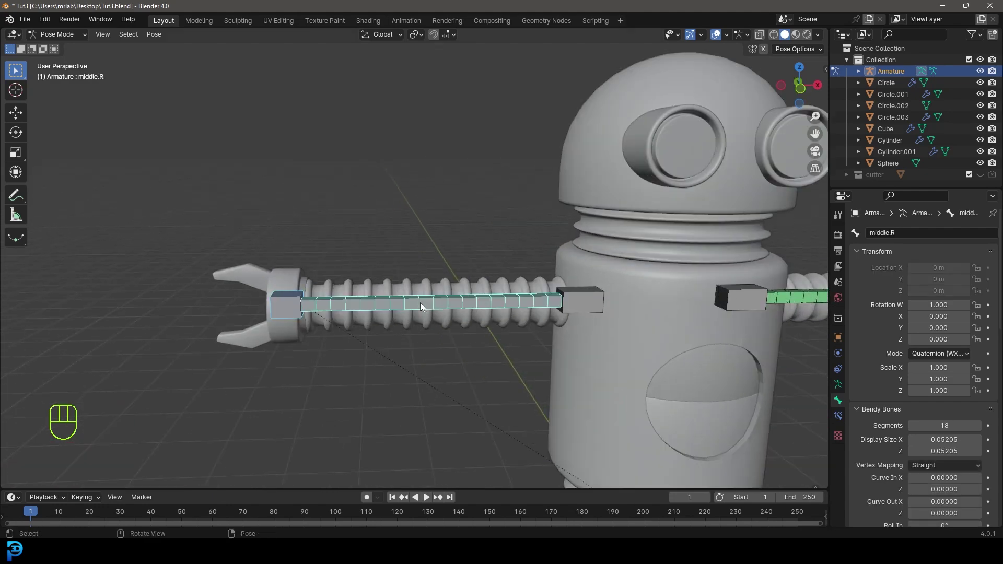
pyautogui.press('ctrl+shift+c')
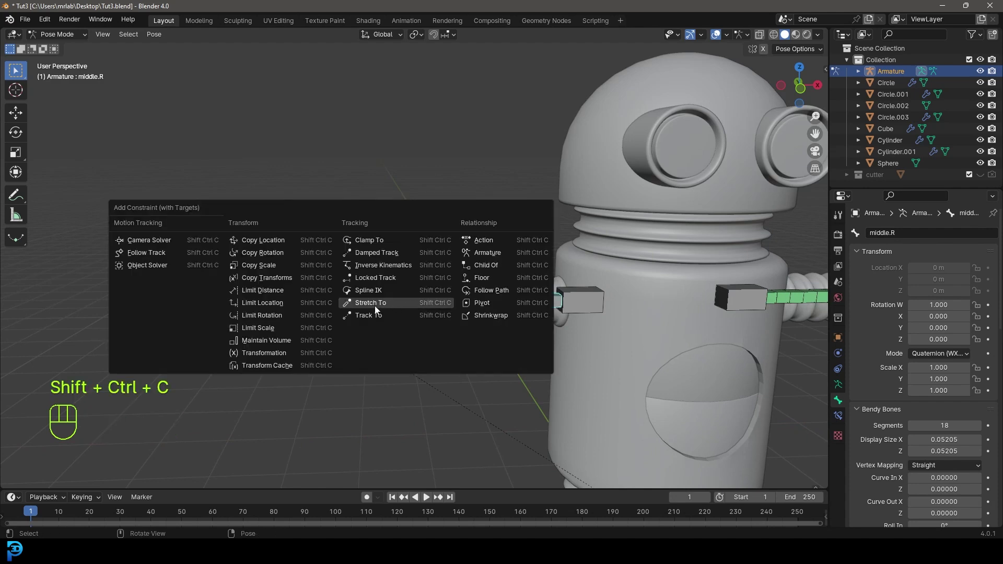
pyautogui.moveTo(617, 359); pyautogui.dragTo(512, 362)
pyautogui.press('g')
pyautogui.click(352, 274)
pyautogui.press('g')
pyautogui.middleClick(514, 273)
pyautogui.moveTo(512, 259); pyautogui.dragTo(432, 252)
pyautogui.click(530, 271)
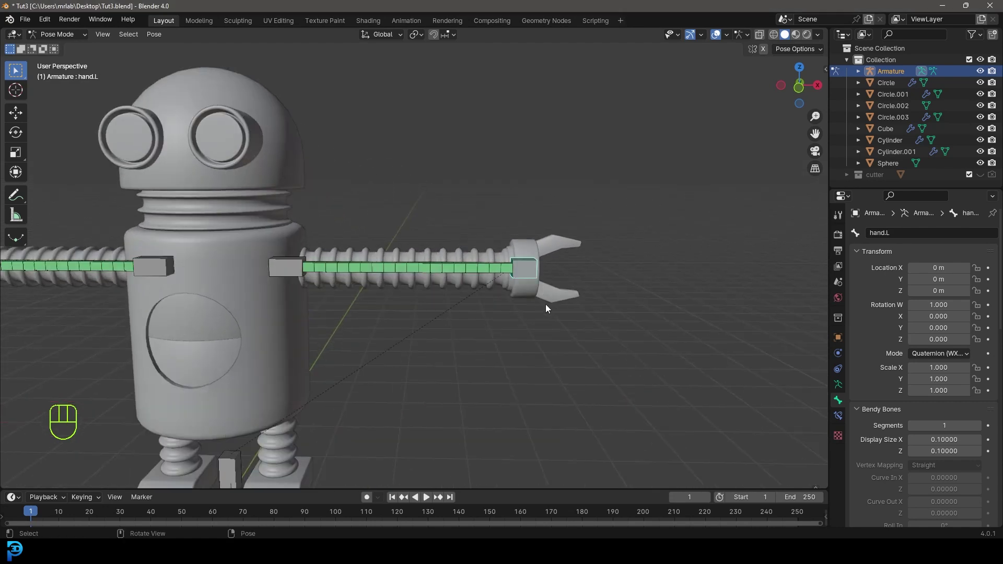
# - Set the left middle bone's bendy handles to Absolute with arm base.L and hand.L
pyautogui.press('g')
pyautogui.press('r')
pyautogui.click(419, 270)
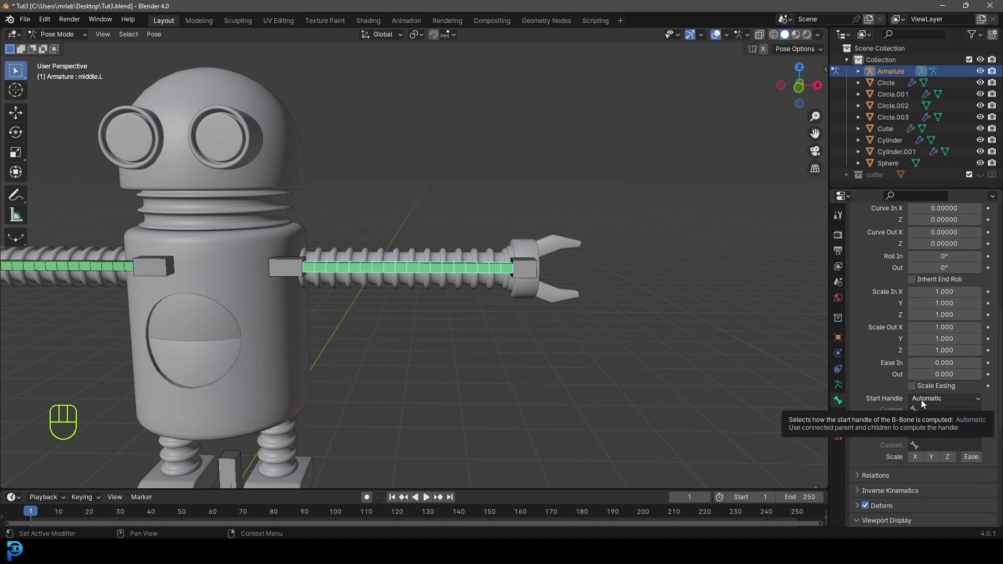
pyautogui.moveTo(922, 404); pyautogui.dragTo(926, 426)
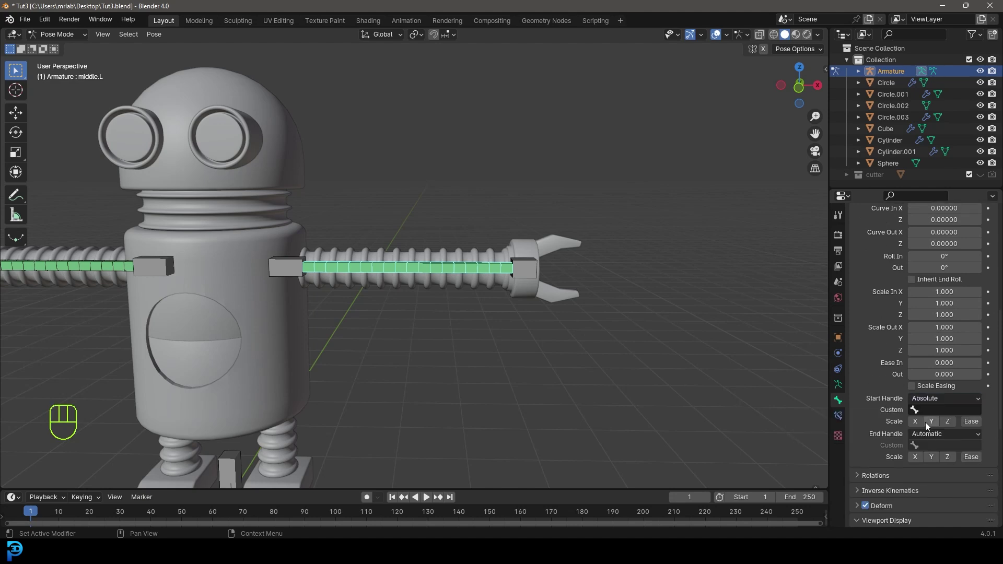
pyautogui.moveTo(925, 441); pyautogui.dragTo(924, 454)
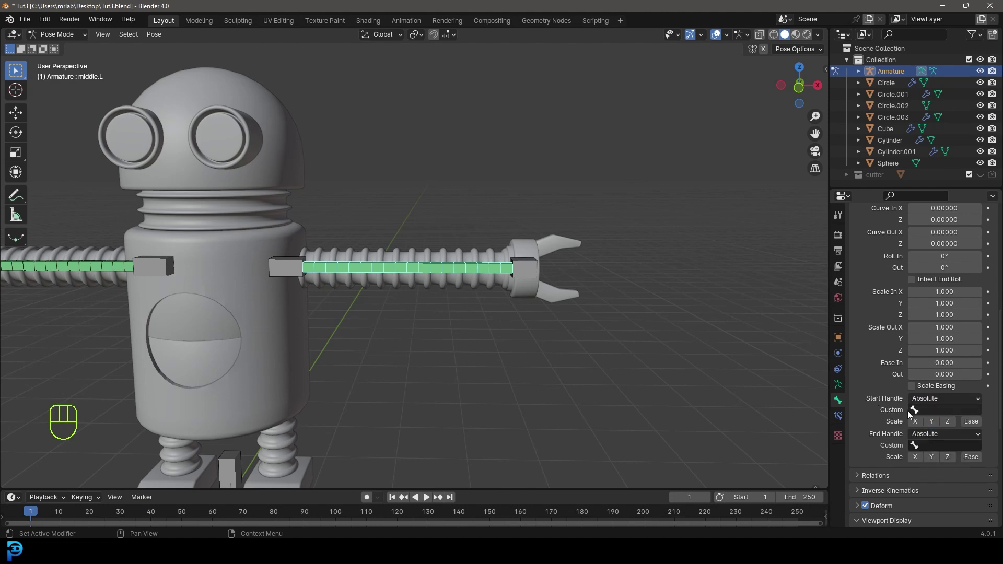
pyautogui.moveTo(927, 414); pyautogui.dragTo(915, 308)
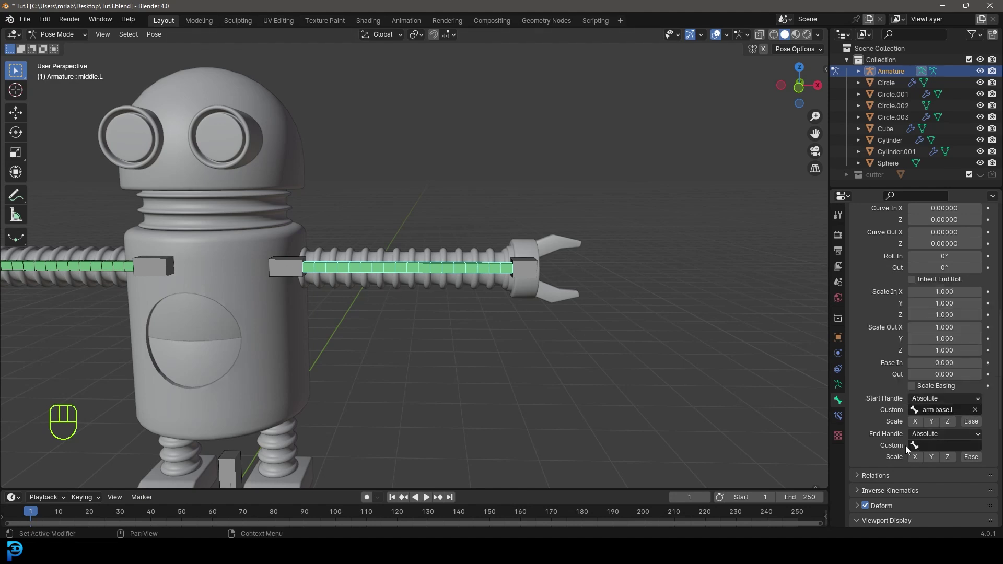
pyautogui.moveTo(929, 448); pyautogui.dragTo(892, 364)
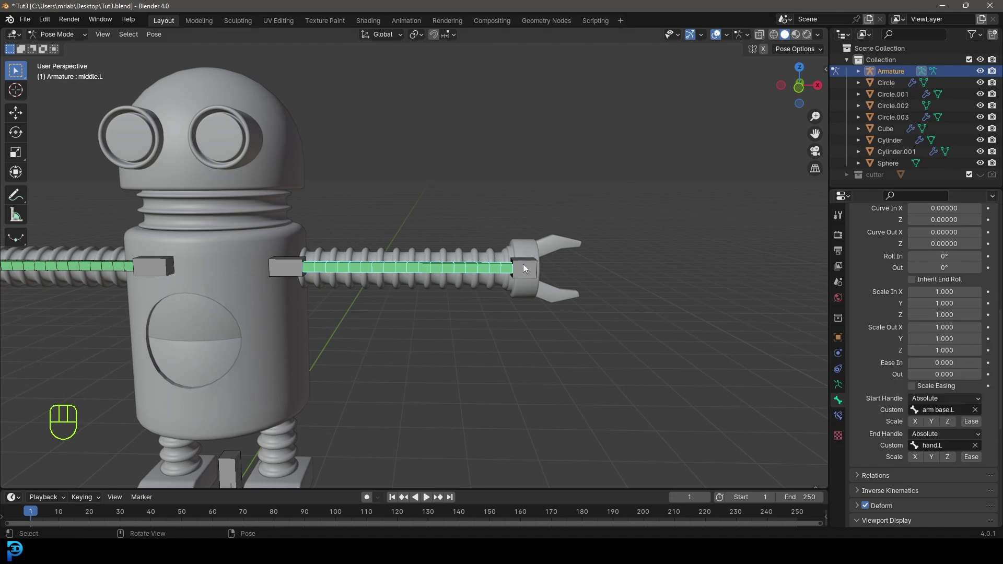
# - Rotate each arm base bone to test the arms bend, then cancel the rotations
pyautogui.press('r')
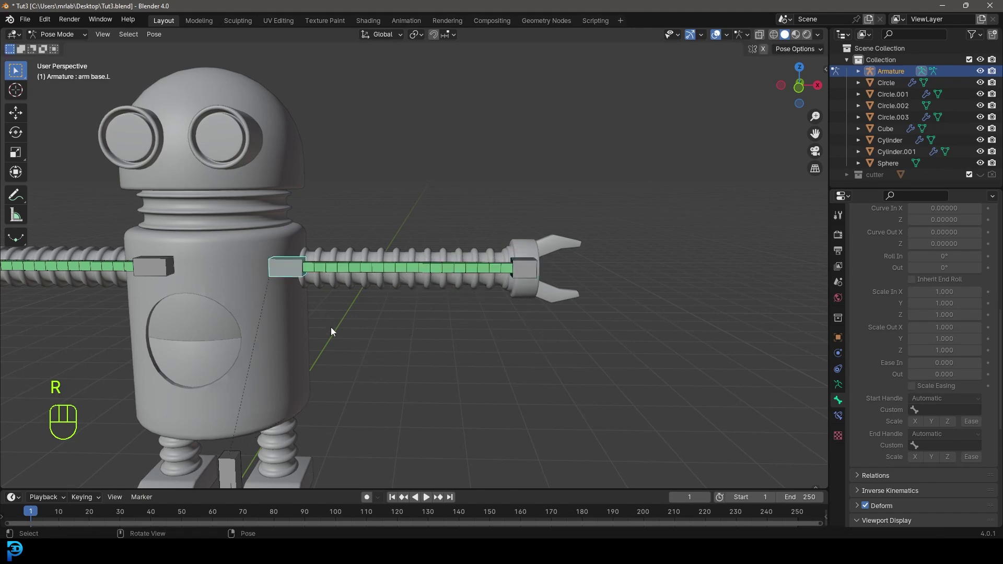
pyautogui.press('r')
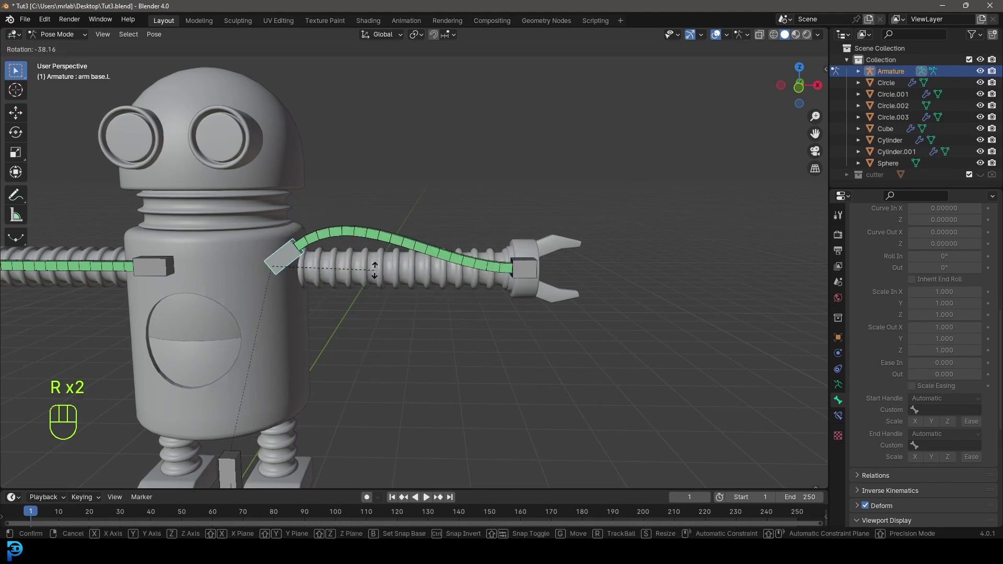
pyautogui.middleClick(295, 290)
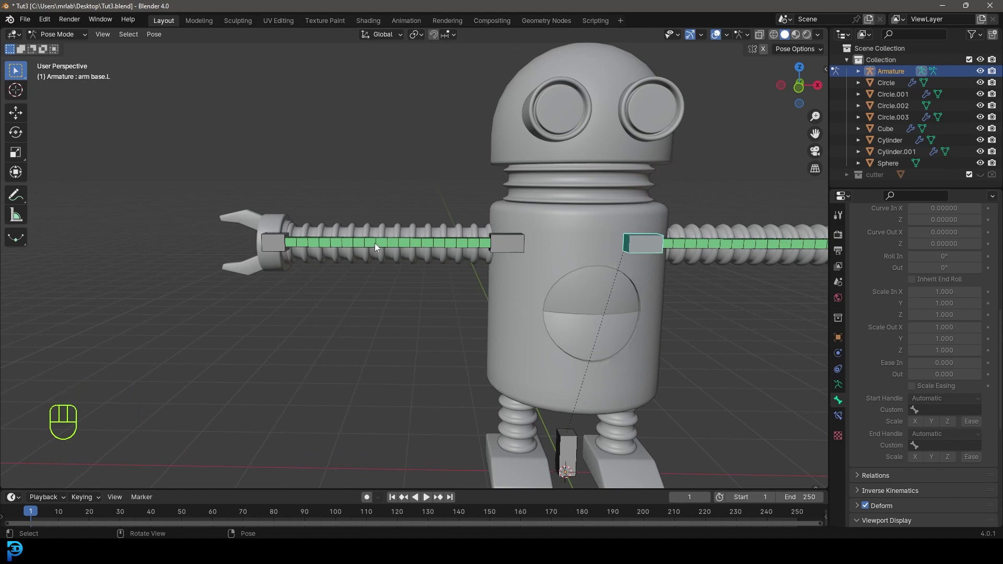
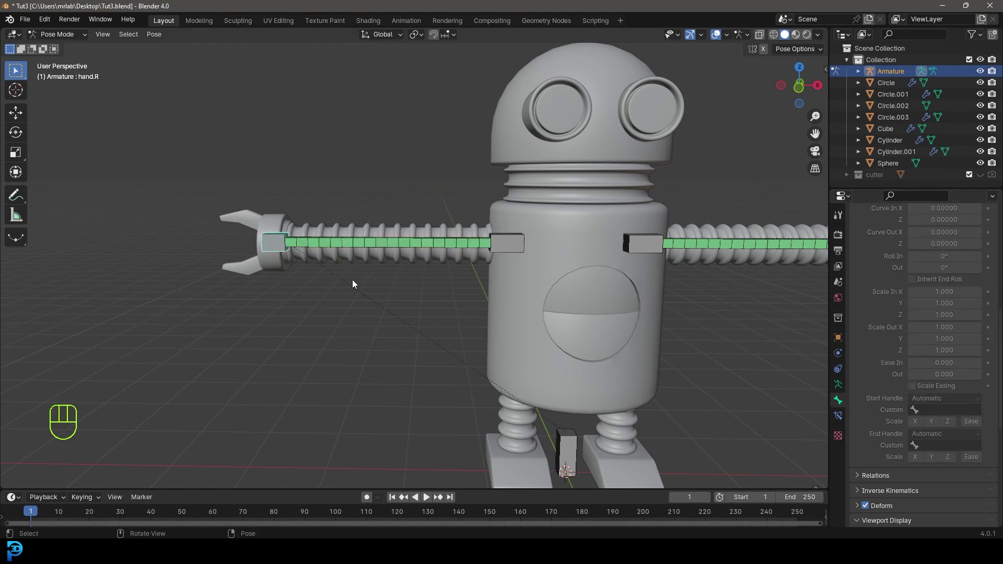
pyautogui.press('r')
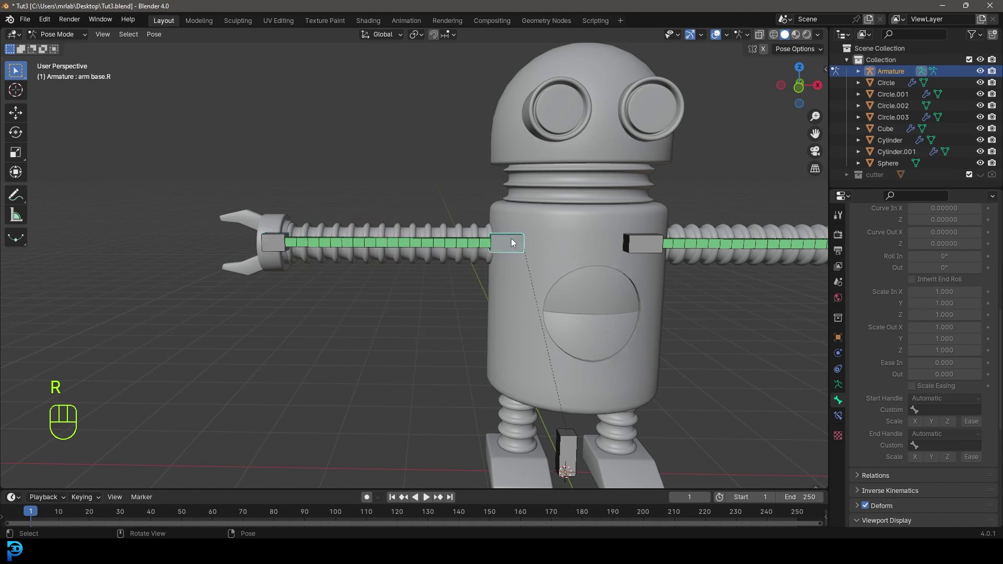
pyautogui.press('r')
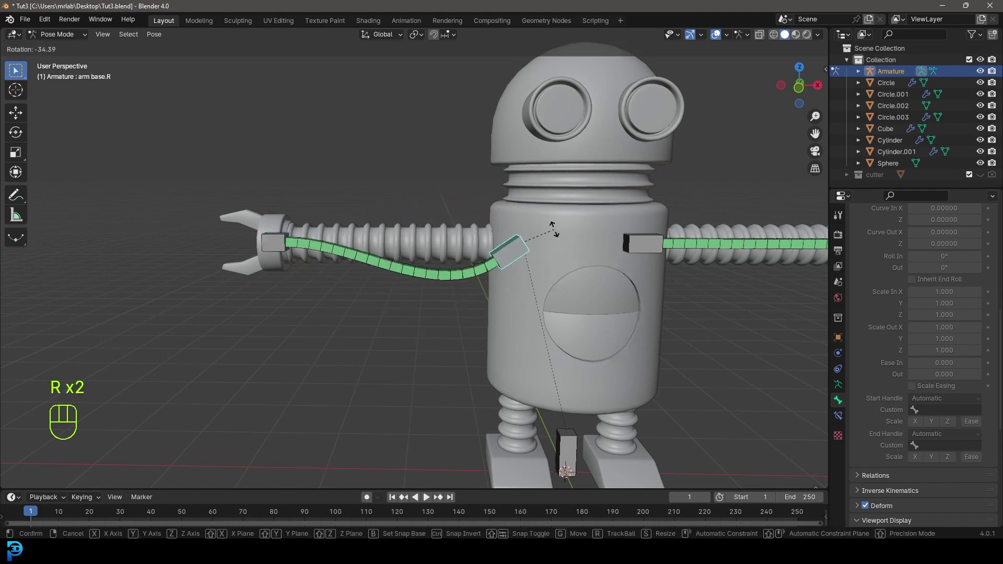
pyautogui.moveTo(606, 272); pyautogui.dragTo(588, 275)
pyautogui.press('g')
pyautogui.middleClick(511, 280)
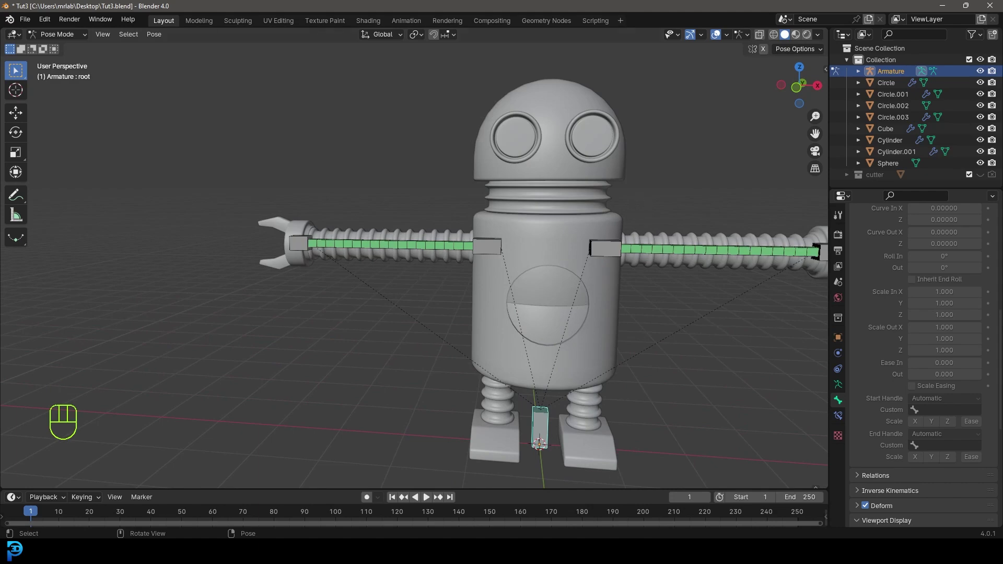
# - Frame the whole robot in view and save the blend file
pyautogui.moveTo(51, 42); pyautogui.dragTo(68, 51)
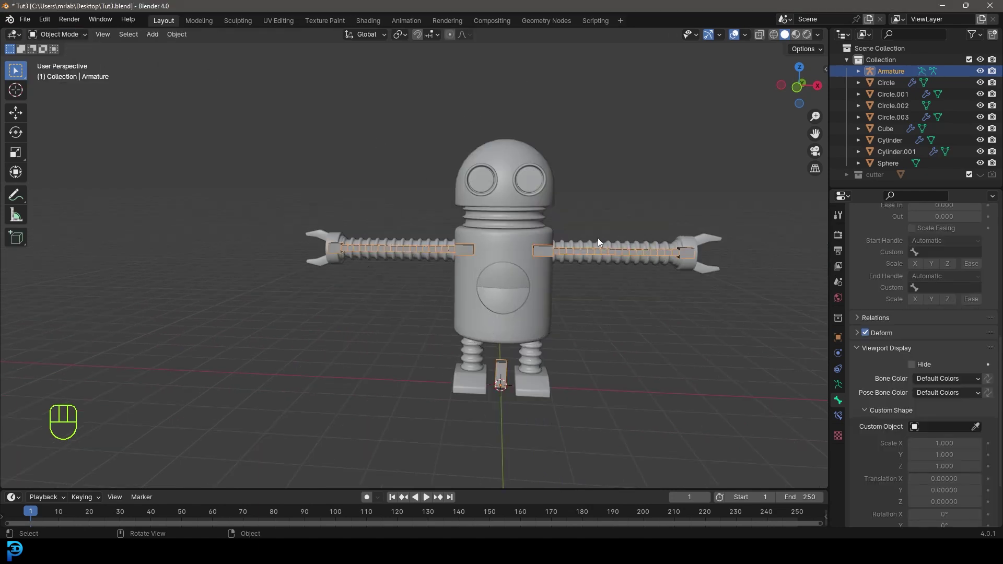
pyautogui.moveTo(569, 255); pyautogui.dragTo(485, 261)
pyautogui.press('ctrl+s')
pyautogui.press('ctrl+s')
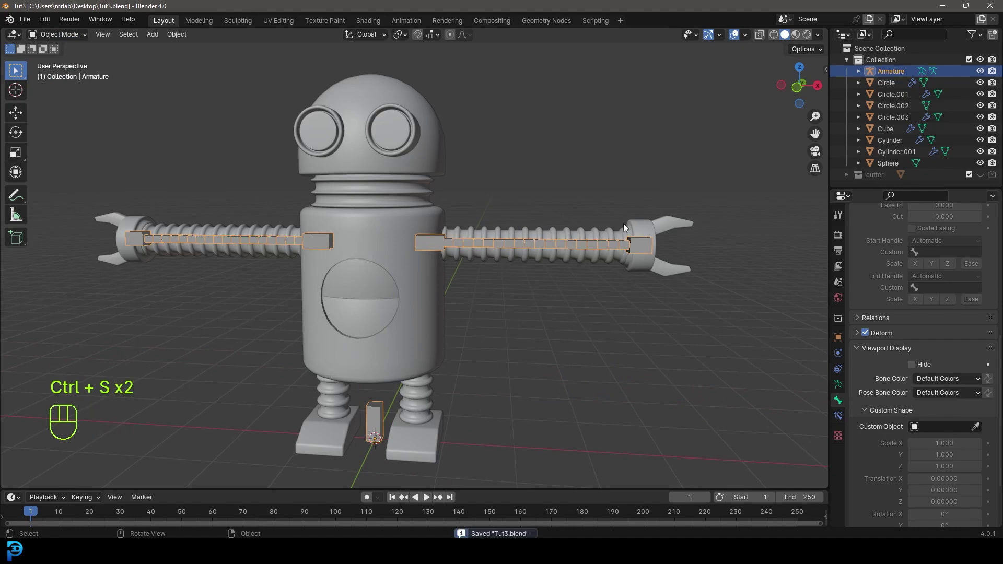
# - Parent the arm mesh to the Armature with automatic weights so the bones deform it
pyautogui.click(626, 224)
pyautogui.press('g')
pyautogui.moveTo(622, 193); pyautogui.dragTo(653, 222)
pyautogui.moveTo(640, 217); pyautogui.dragTo(551, 228)
pyautogui.click(578, 259)
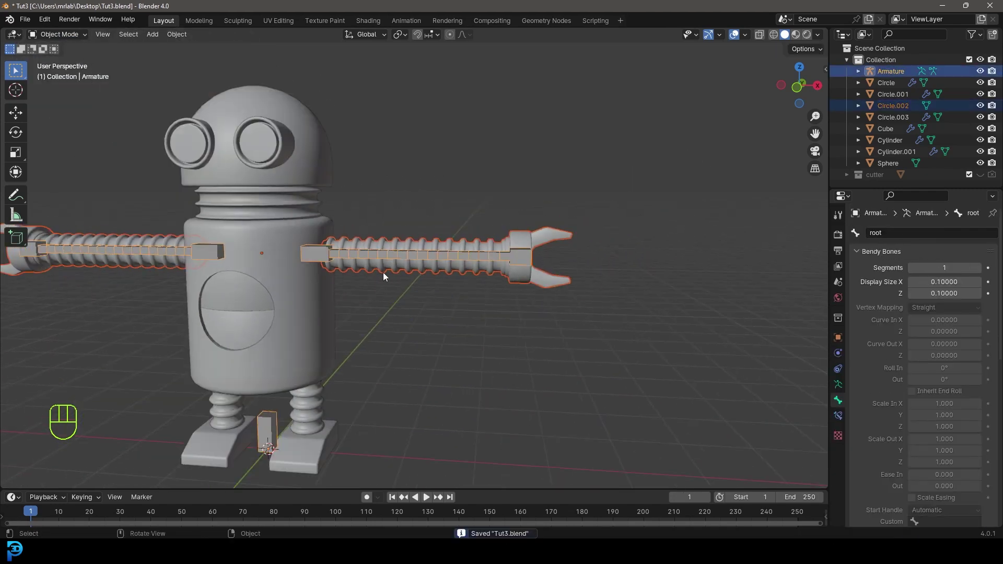
pyautogui.moveTo(372, 278); pyautogui.dragTo(466, 271)
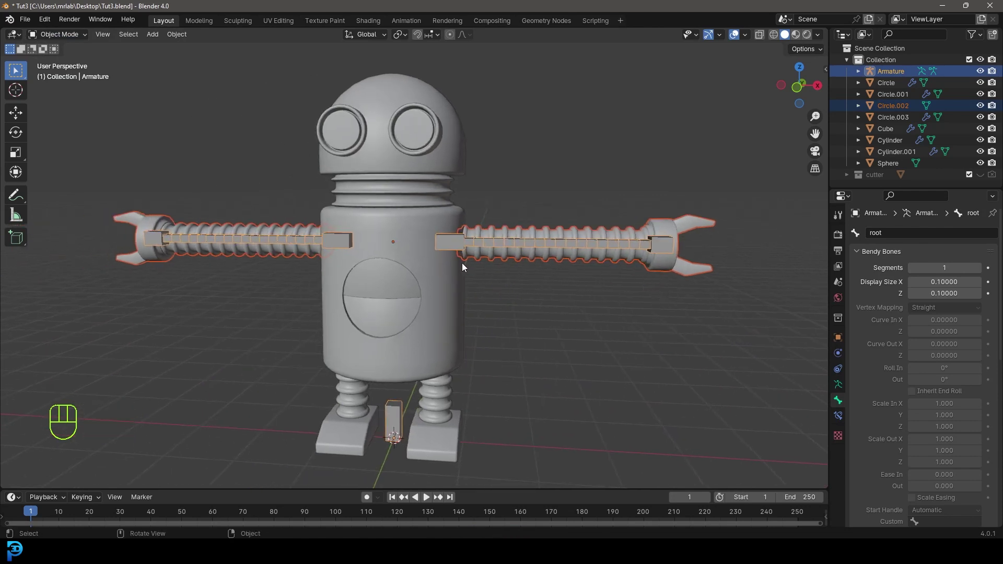
pyautogui.press('ctrl+p')
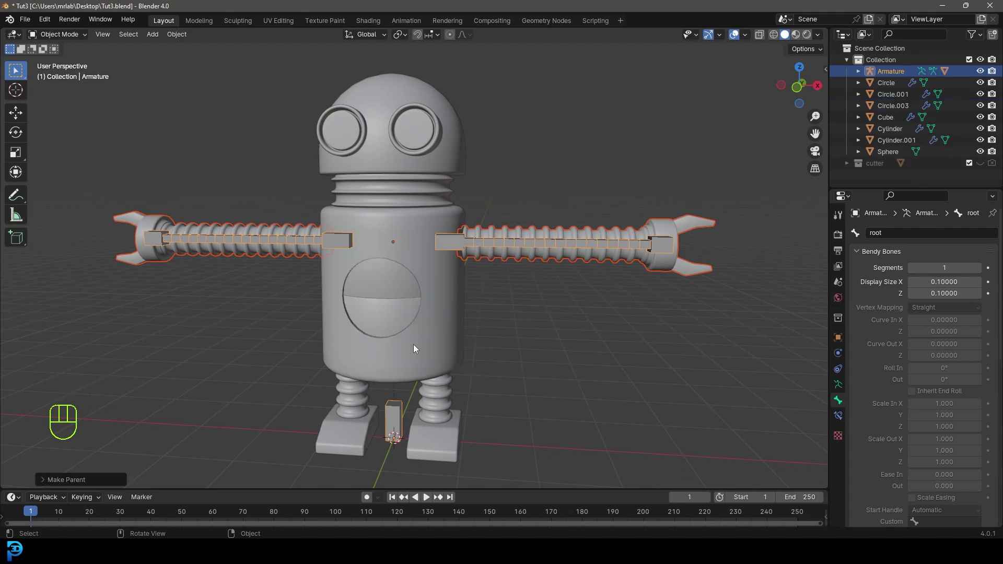
pyautogui.press('alt+a')
pyautogui.click(627, 234)
pyautogui.moveTo(588, 263); pyautogui.dragTo(523, 279)
# - In Pose Mode from the front view, move and rotate the hand bones to bend the claws down
pyautogui.click(564, 277)
pyautogui.moveTo(67, 60); pyautogui.dragTo(72, 80)
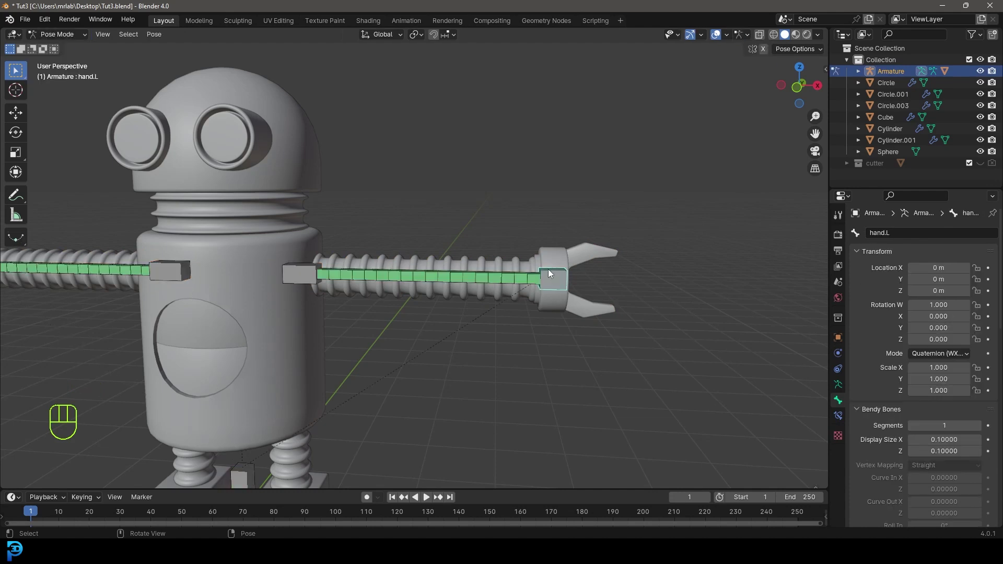
pyautogui.press('KP_1')
pyautogui.press('g')
pyautogui.press('r')
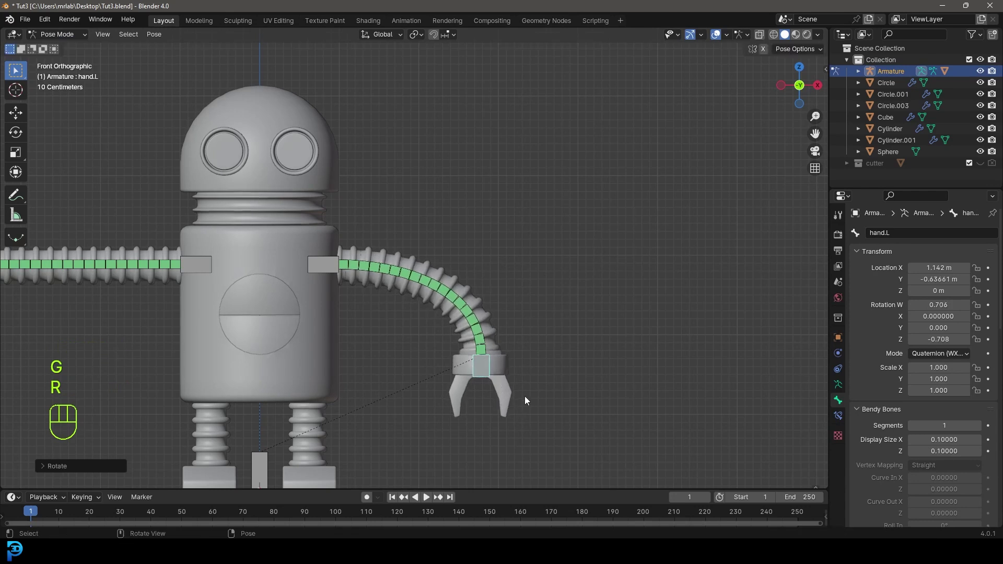
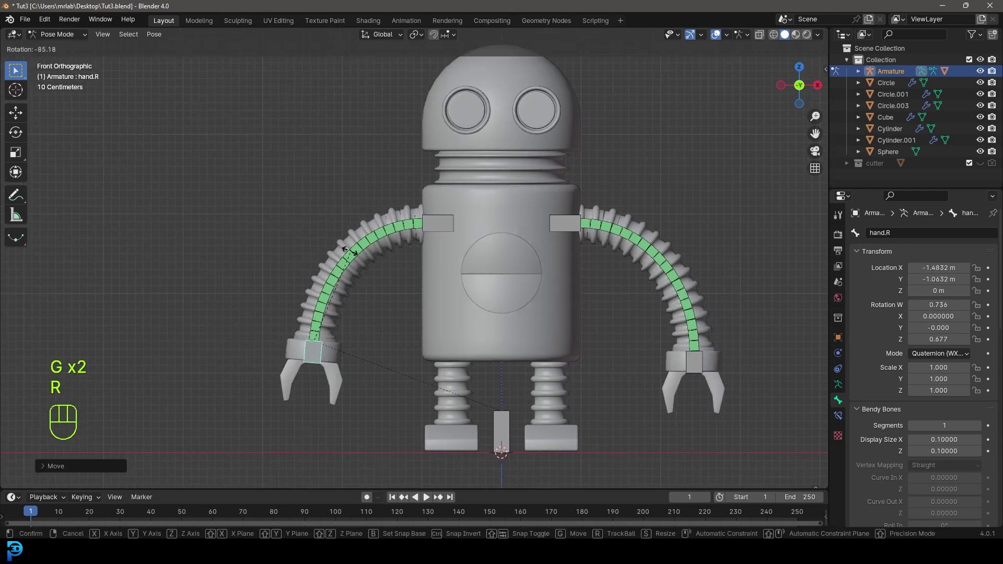
pyautogui.click(347, 253)
# - Shift and rotate the arm base.R bone so the right arm curves with it
pyautogui.press('s')
pyautogui.rightClick(448, 364)
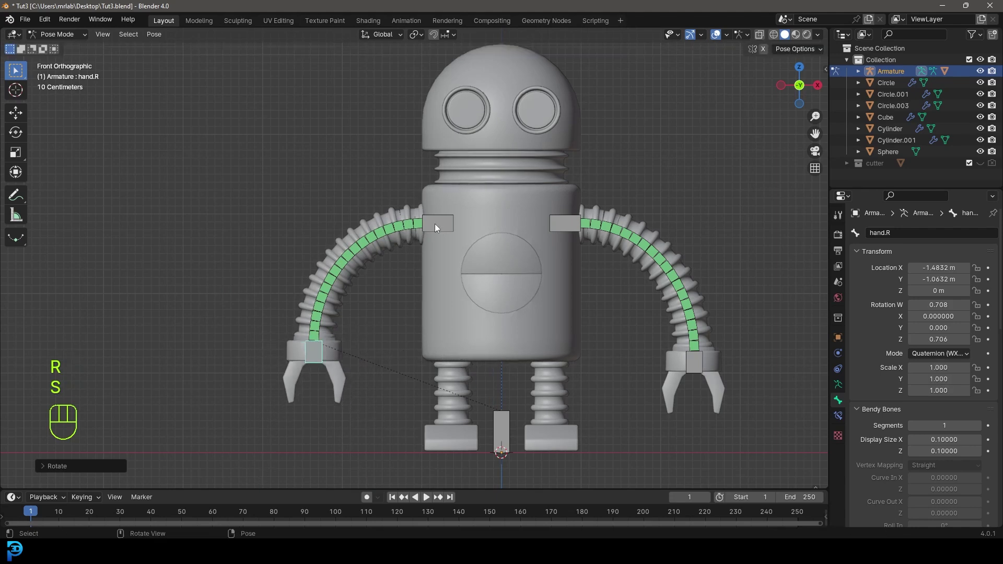
pyautogui.press('s')
pyautogui.moveTo(510, 270); pyautogui.dragTo(456, 277)
pyautogui.press('g')
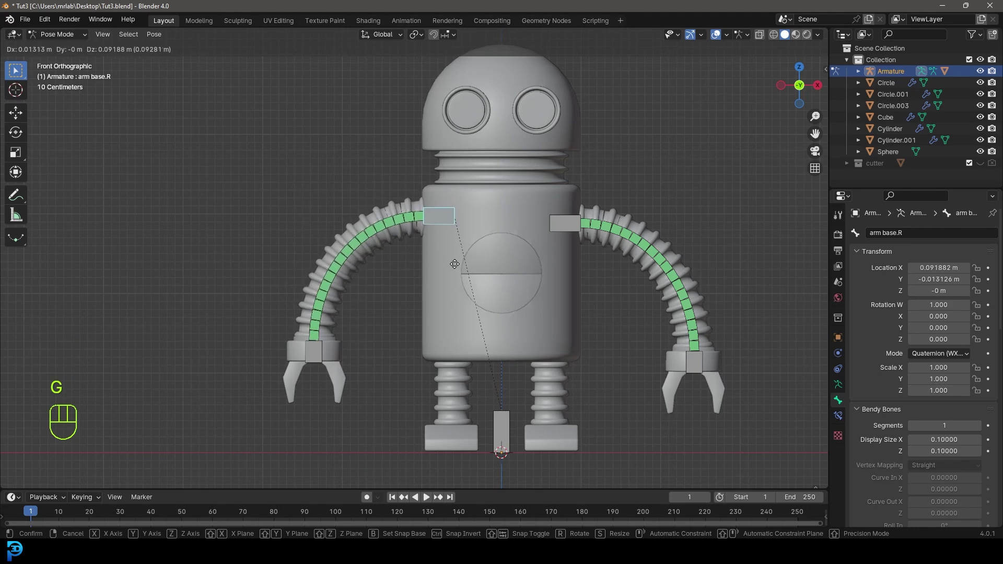
pyautogui.click(451, 268)
pyautogui.press('r')
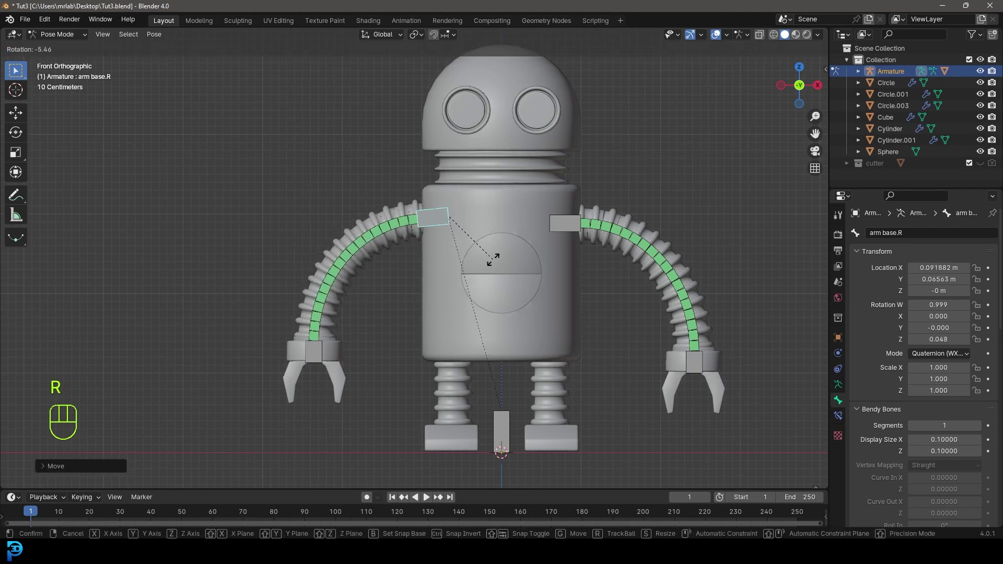
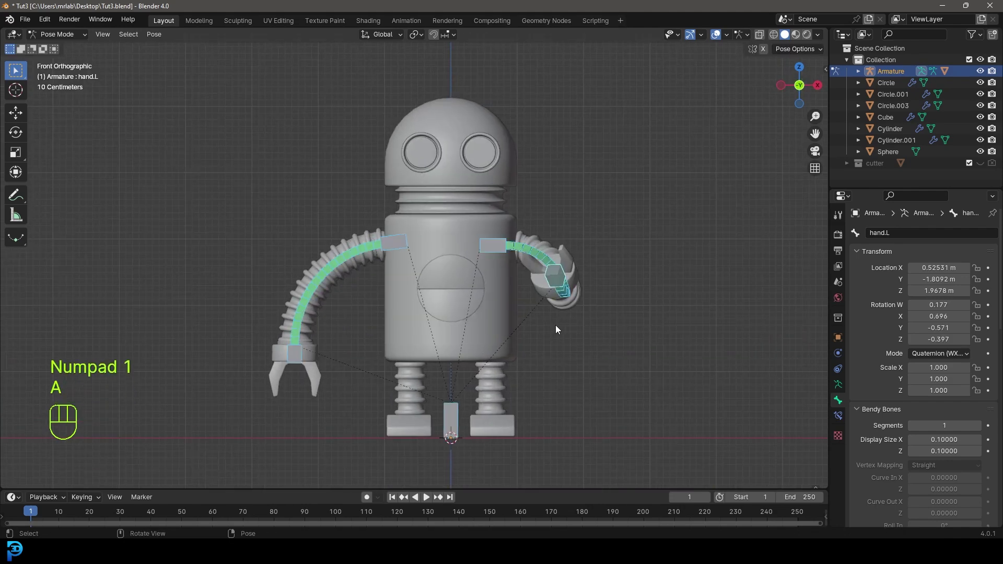
# - Clear all bone locations, rotations and scales to straighten the arms, then return to Object Mode
pyautogui.press('alt+g')
pyautogui.press('alt+r')
pyautogui.press('alt+s')
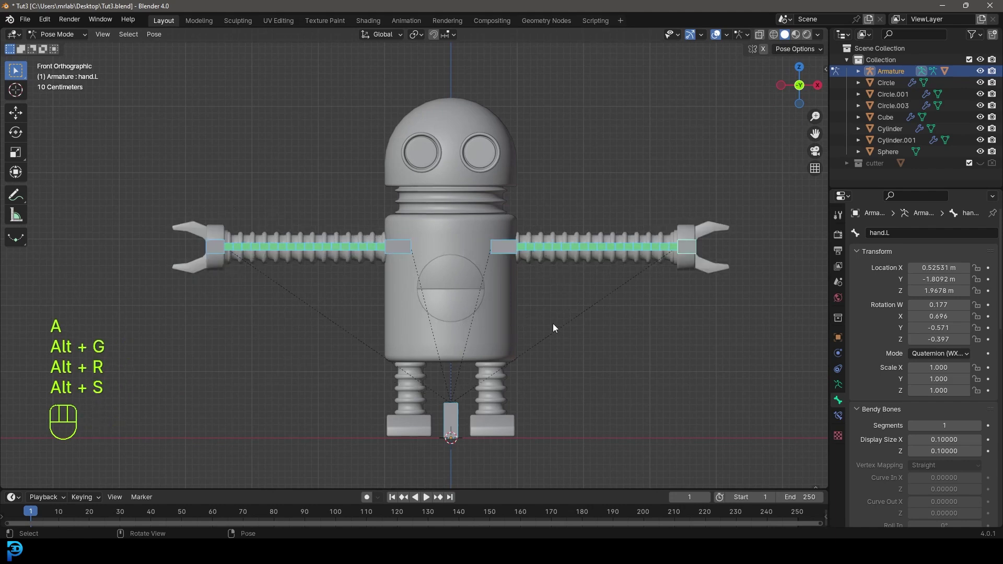
pyautogui.moveTo(574, 262); pyautogui.dragTo(509, 287)
pyautogui.moveTo(389, 311); pyautogui.dragTo(440, 303)
pyautogui.moveTo(54, 39); pyautogui.dragTo(82, 48)
pyautogui.press('KP_1')
pyautogui.press('alt+a')
# - Select the eyes together with the head sphere and join them into one object with Ctrl+J
pyautogui.moveTo(461, 161); pyautogui.dragTo(432, 186)
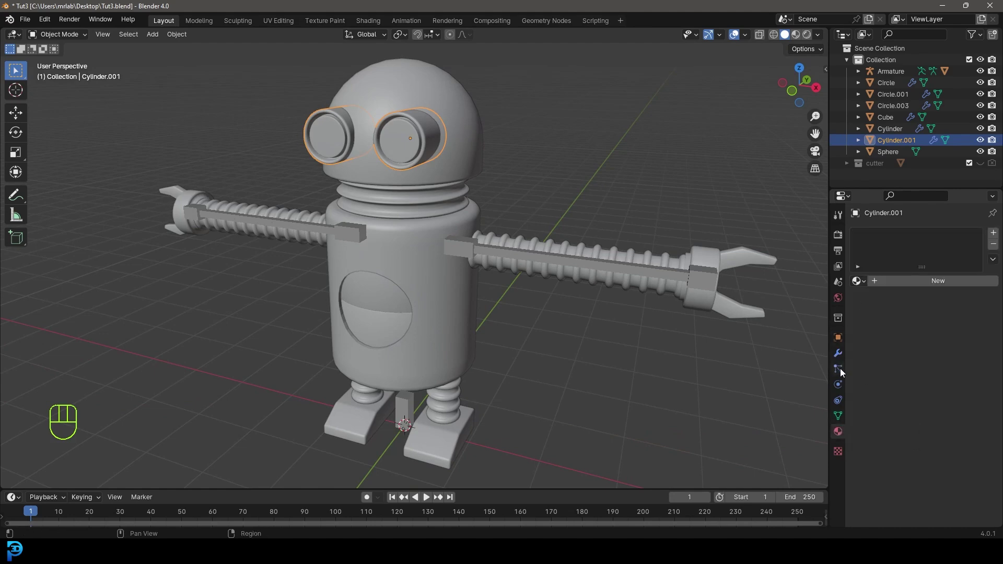
pyautogui.click(841, 360)
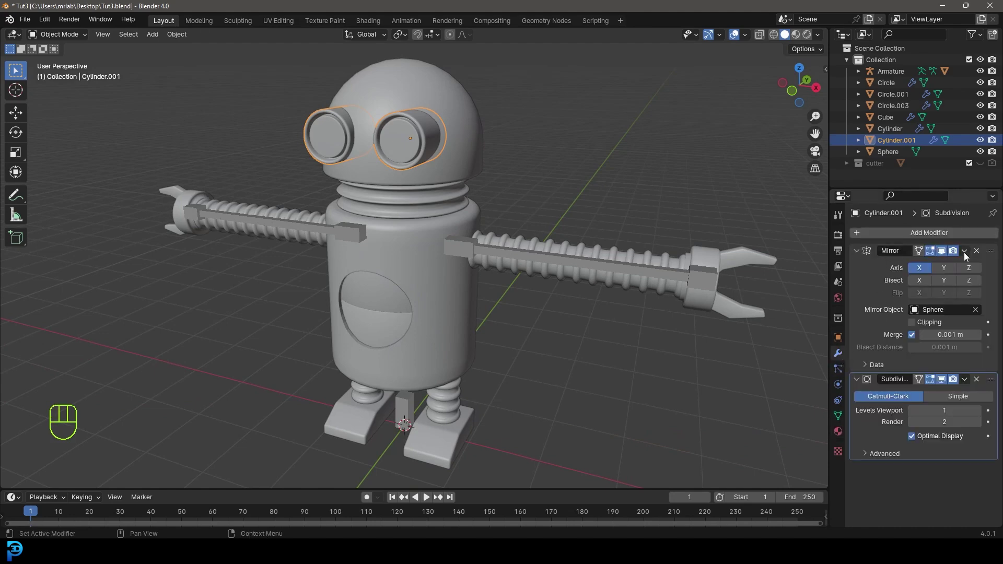
pyautogui.moveTo(966, 256); pyautogui.dragTo(969, 260)
pyautogui.moveTo(410, 255); pyautogui.dragTo(431, 256)
pyautogui.moveTo(440, 174); pyautogui.dragTo(432, 254)
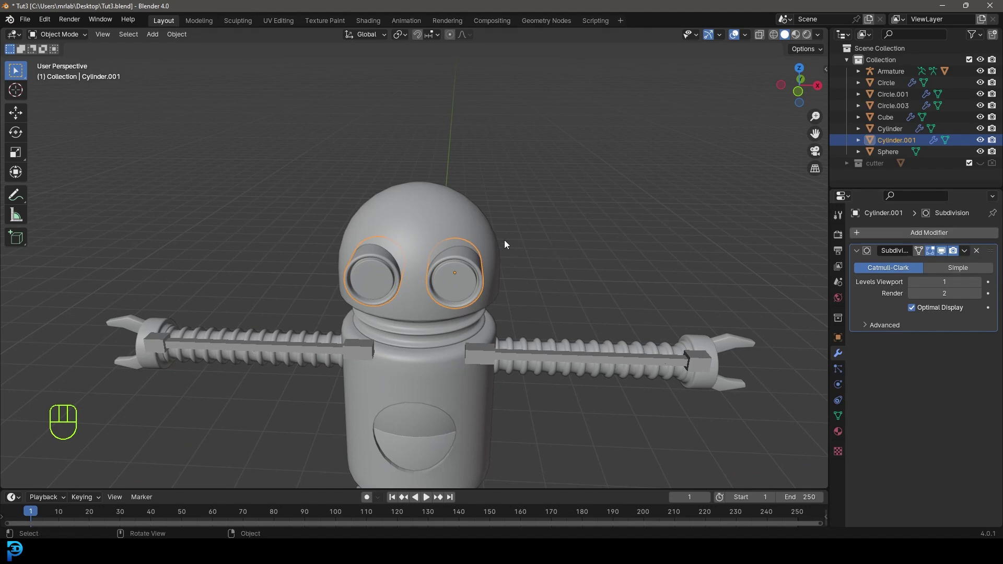
pyautogui.press('g')
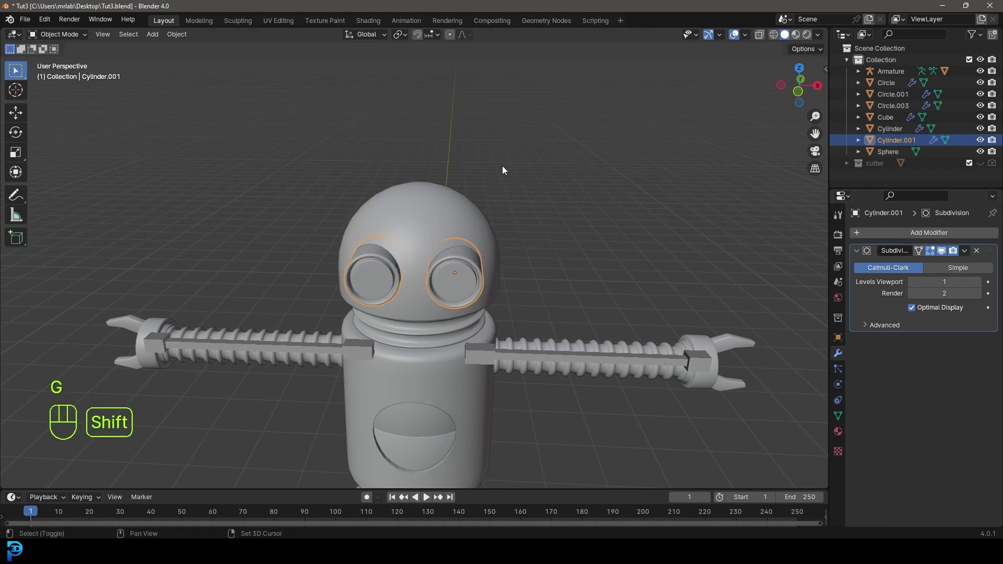
pyautogui.click(442, 198)
pyautogui.press('ctrl+j')
# - Lift the joined head to confirm the eyes follow, then return it to place in front view
pyautogui.press('g')
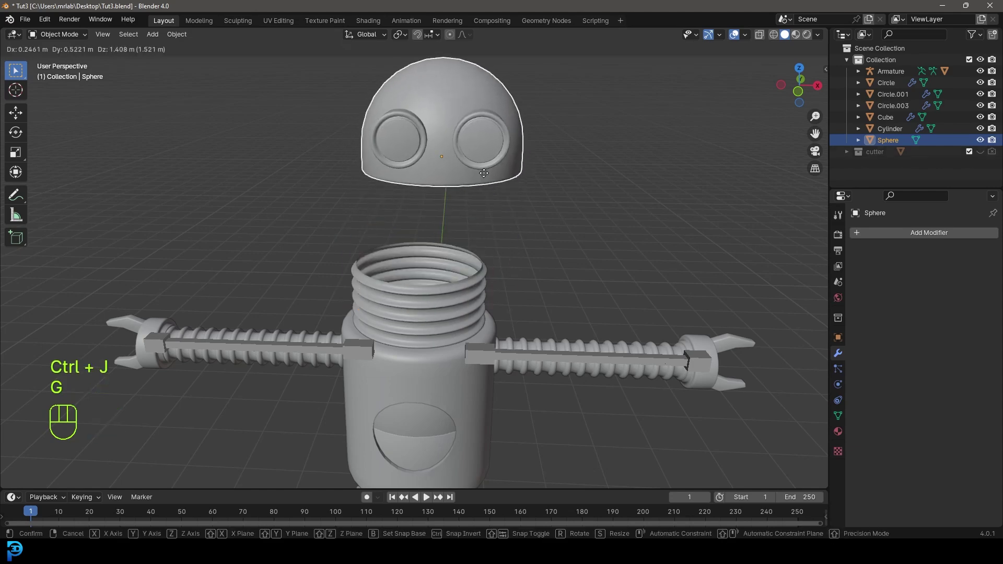
pyautogui.moveTo(553, 333); pyautogui.dragTo(555, 312)
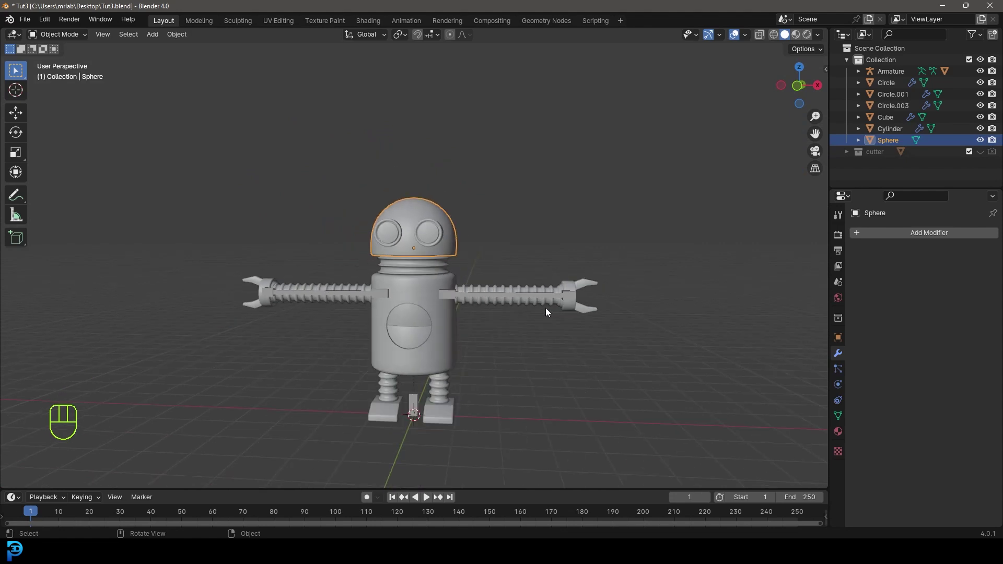
pyautogui.middleClick(434, 329)
pyautogui.press('alt+a')
pyautogui.press('KP_1')
pyautogui.moveTo(436, 333); pyautogui.dragTo(432, 305)
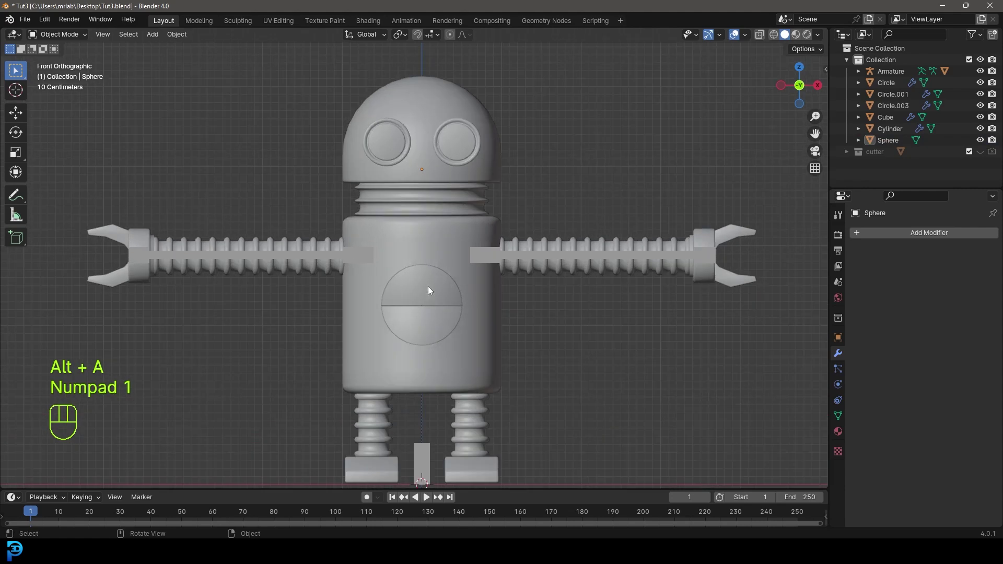
# - Hide the chest door Circle.001 and bring up the Add Mesh menu for a new cube
pyautogui.click(430, 291)
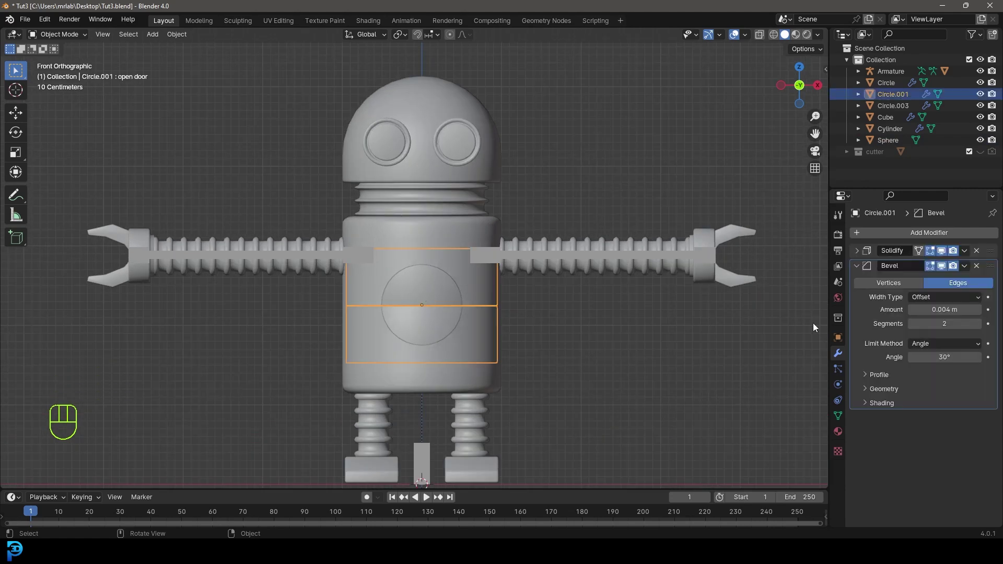
pyautogui.press('h')
pyautogui.middleClick(428, 334)
pyautogui.press('shift+a')
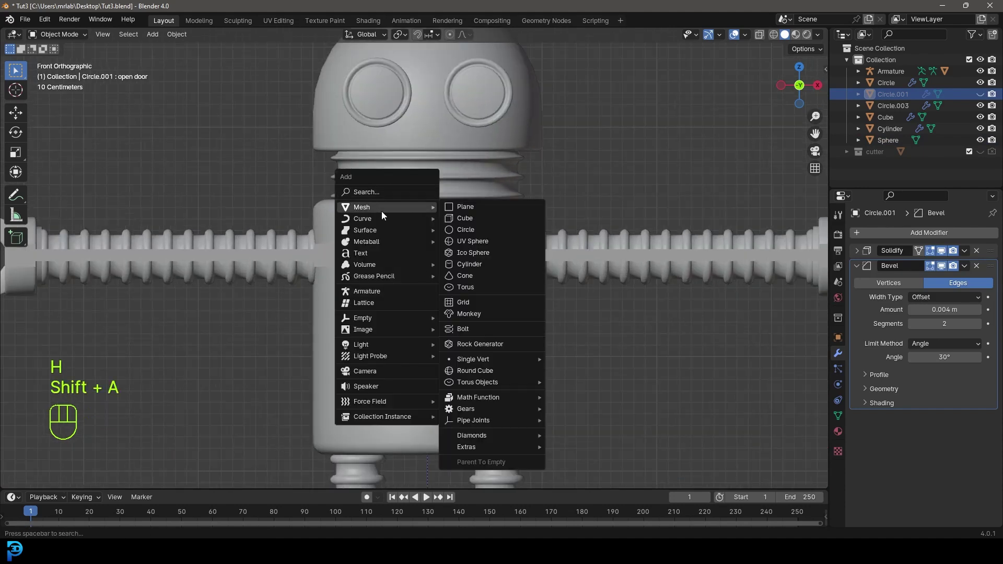
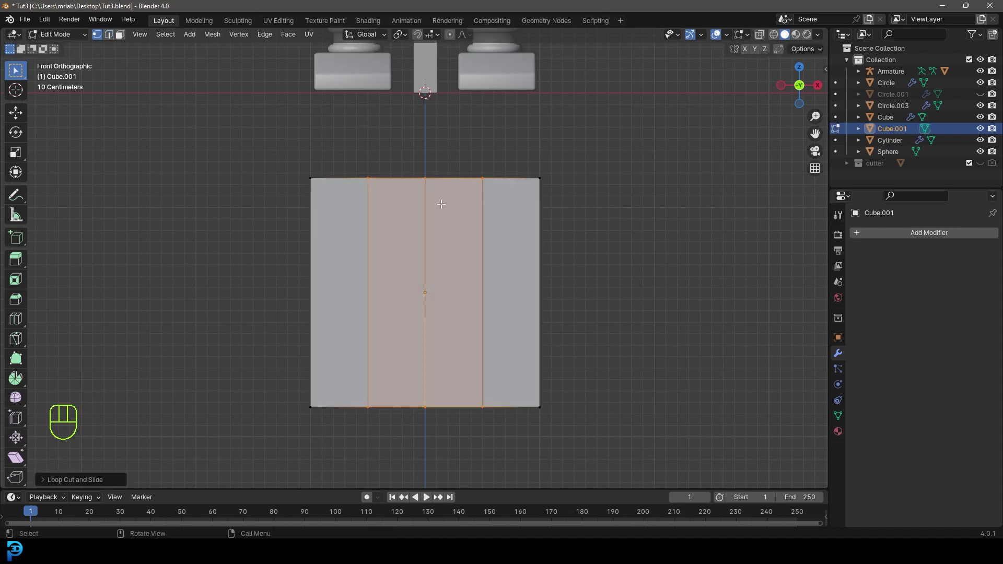
# - Pull the cube's top middle vertex down along Z into a V notch and add two edge loops
pyautogui.press('z')
pyautogui.moveTo(465, 252); pyautogui.dragTo(448, 241)
pyautogui.press('g')
pyautogui.press('z')
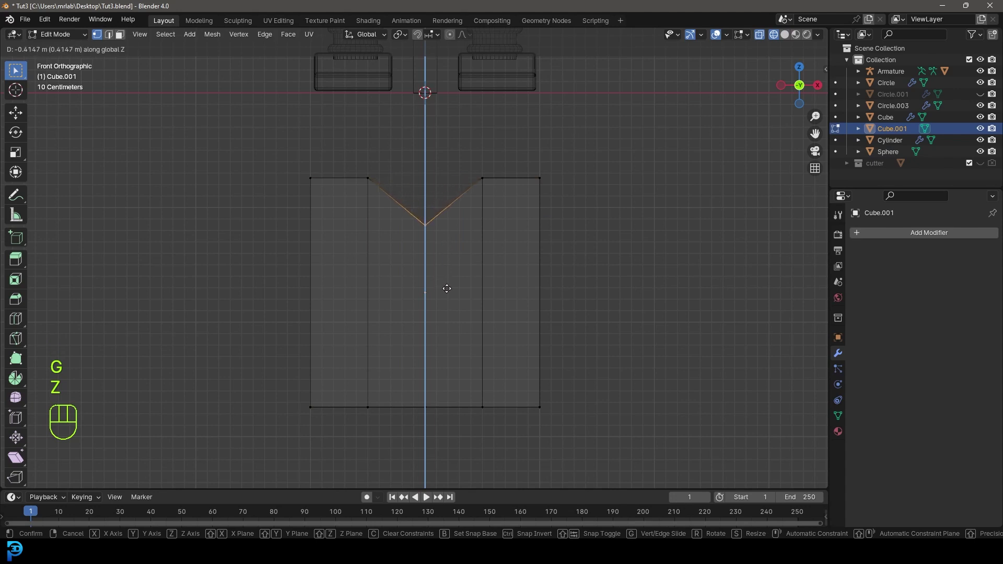
pyautogui.click(448, 288)
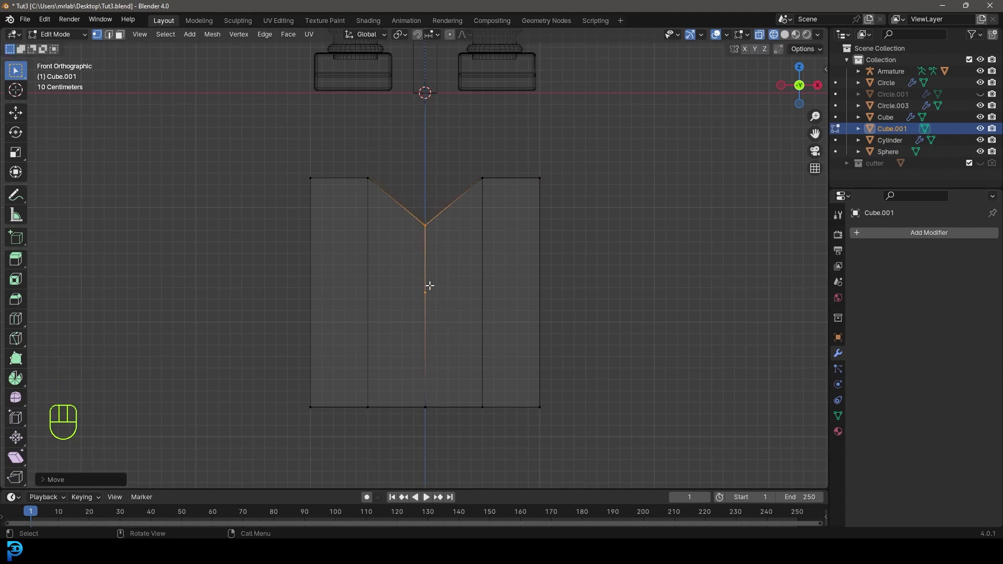
pyautogui.press('ctrl+r')
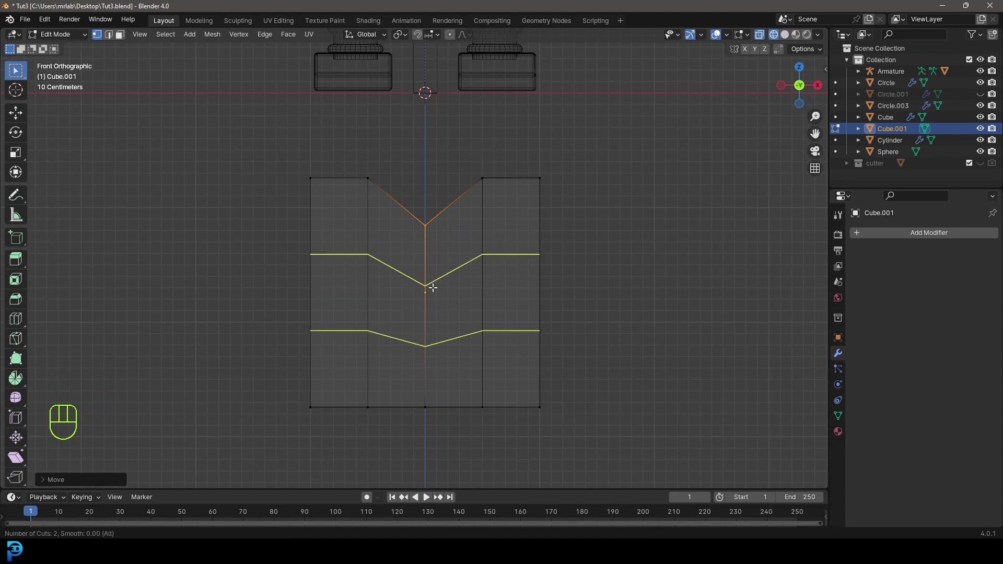
pyautogui.click(435, 287)
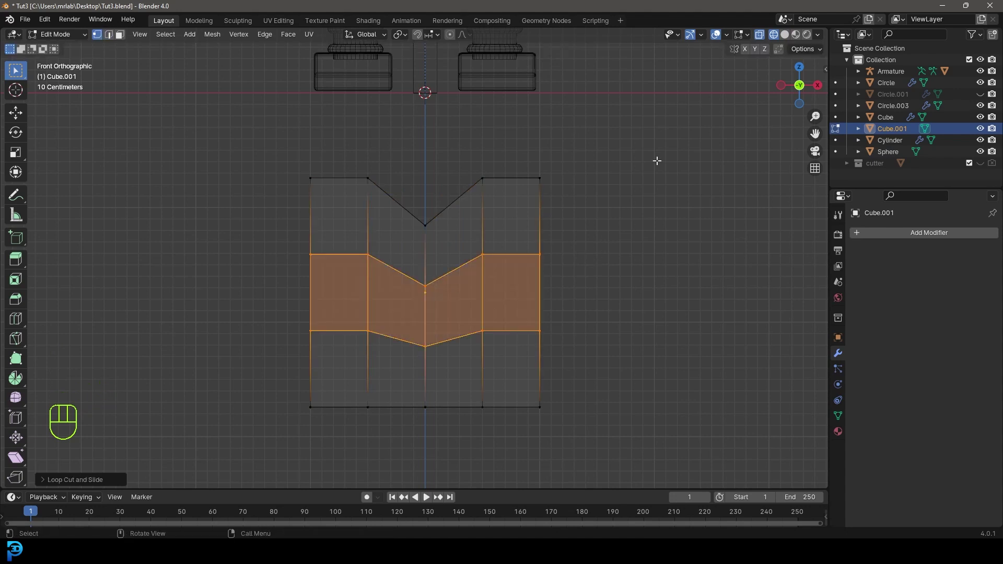
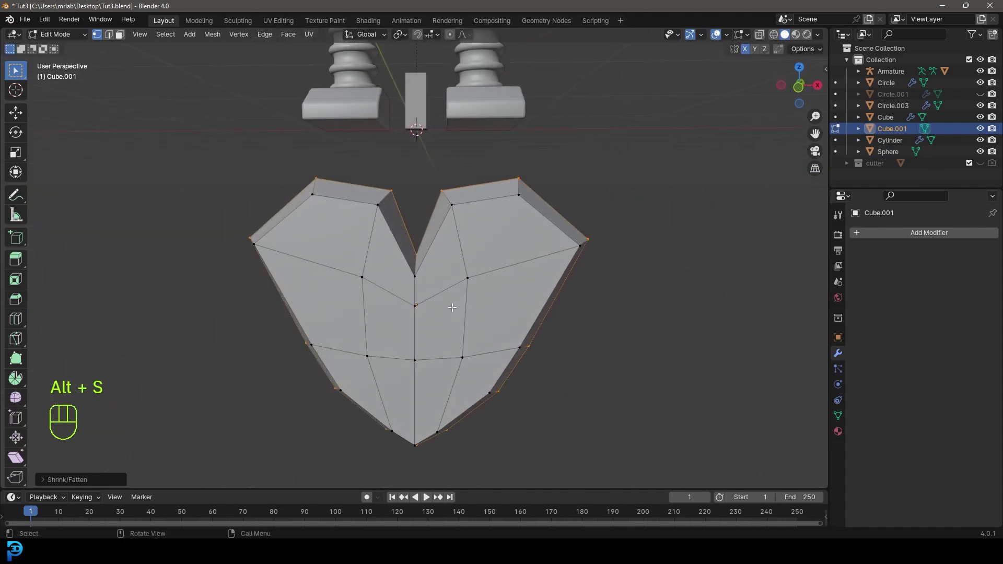
# - From the front view, move side vertices into a heart outline and return to Object Mode
pyautogui.press('KP_1')
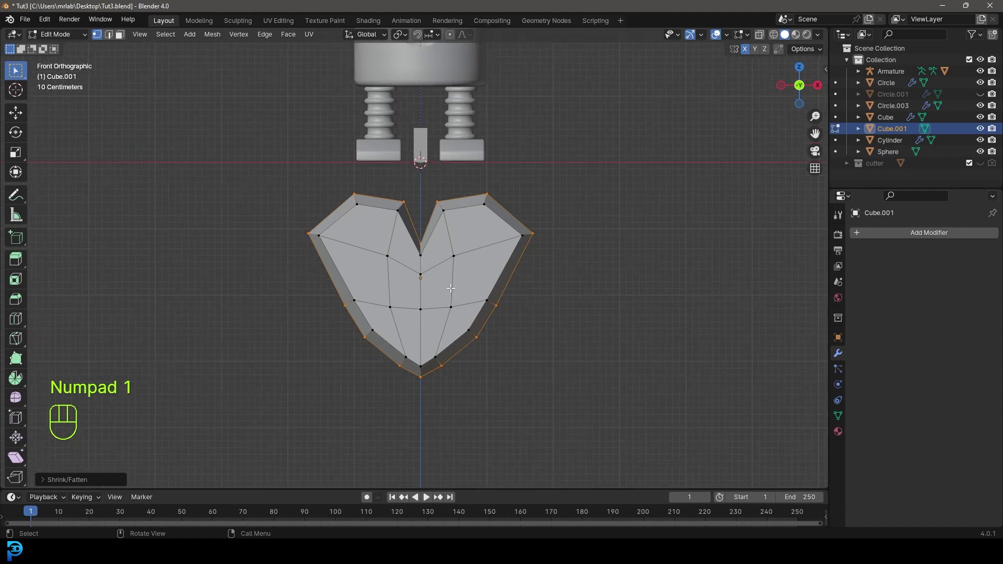
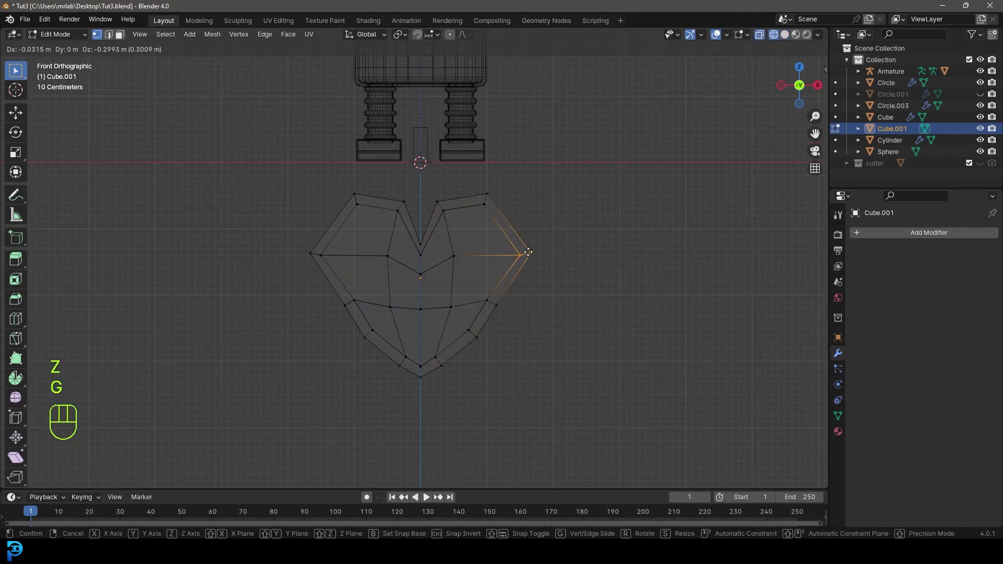
pyautogui.click(534, 249)
pyautogui.click(484, 293)
pyautogui.press('g')
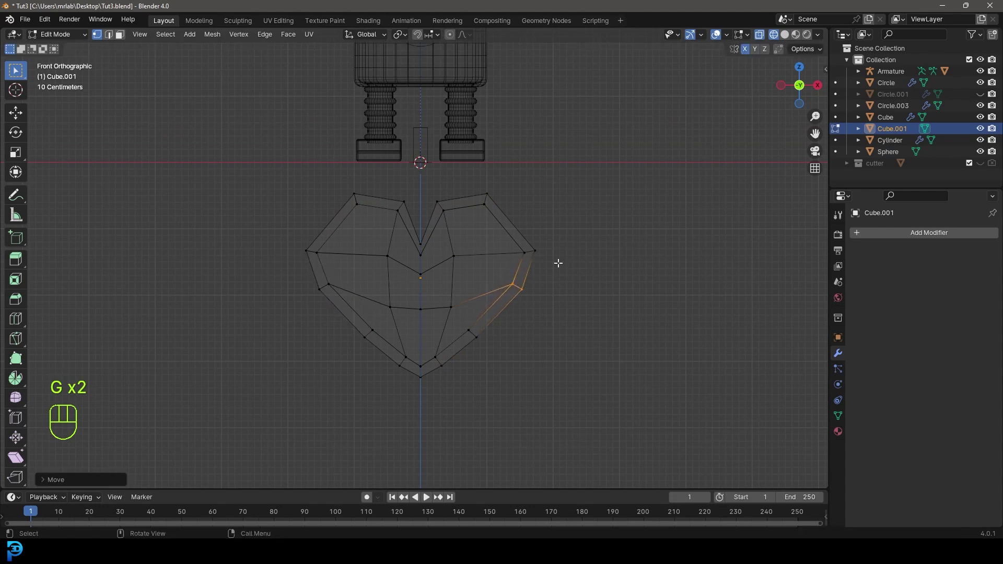
pyautogui.press('Tab')
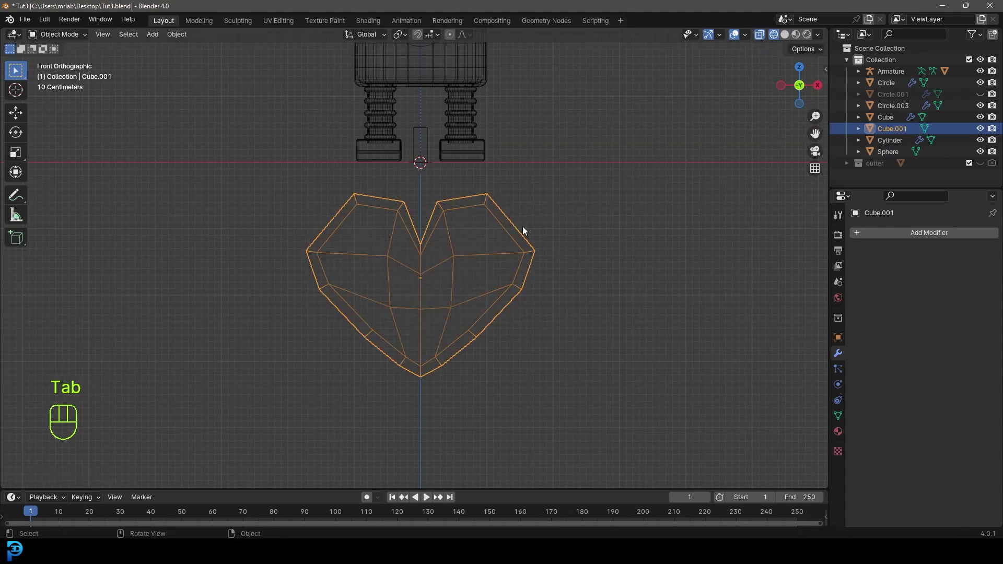
# - Add a Subdivision Surface modifier at viewport level 2 to round the heart and view it in perspective
pyautogui.moveTo(893, 237); pyautogui.dragTo(800, 258)
pyautogui.press('z')
pyautogui.moveTo(493, 226); pyautogui.dragTo(461, 221)
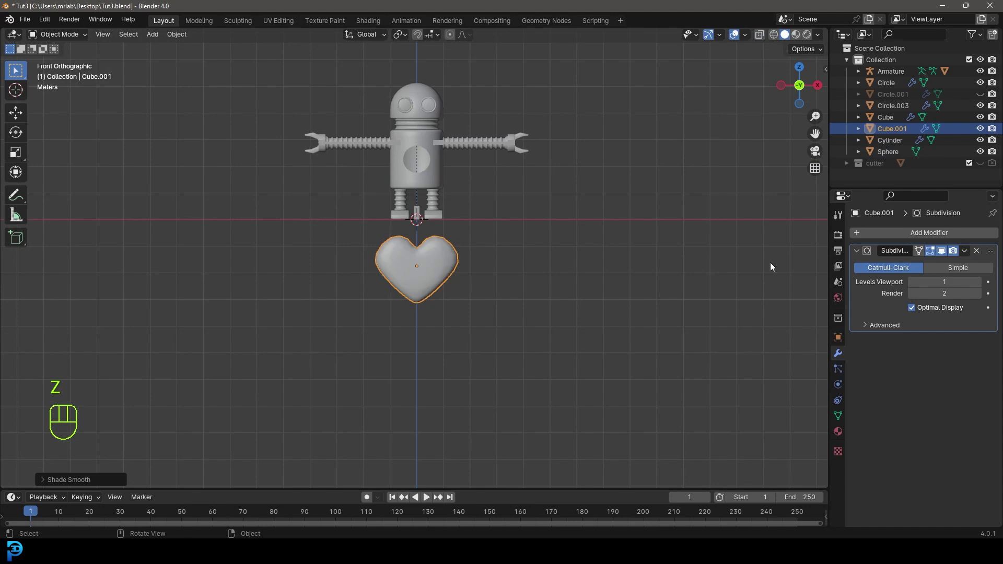
pyautogui.moveTo(513, 258); pyautogui.dragTo(443, 274)
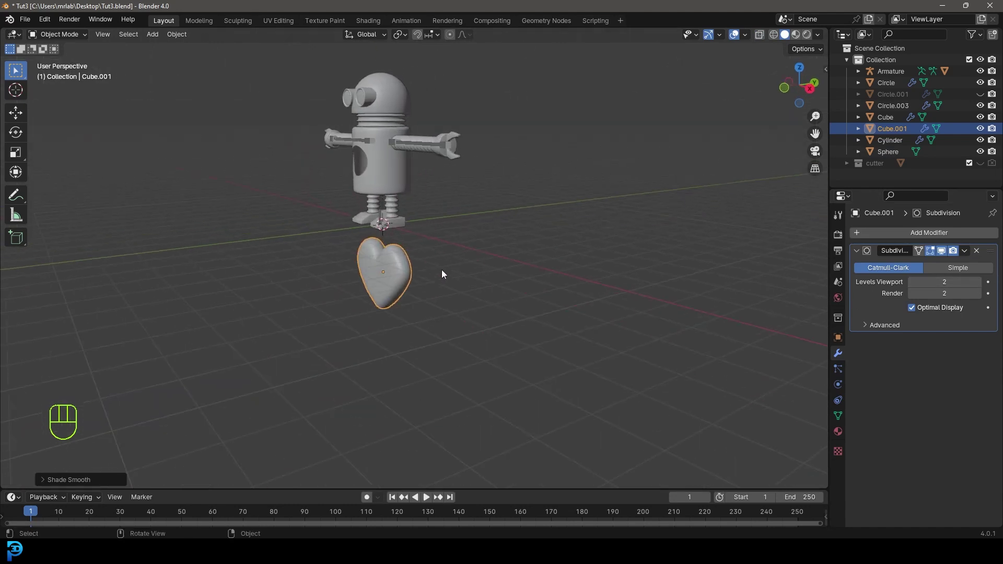
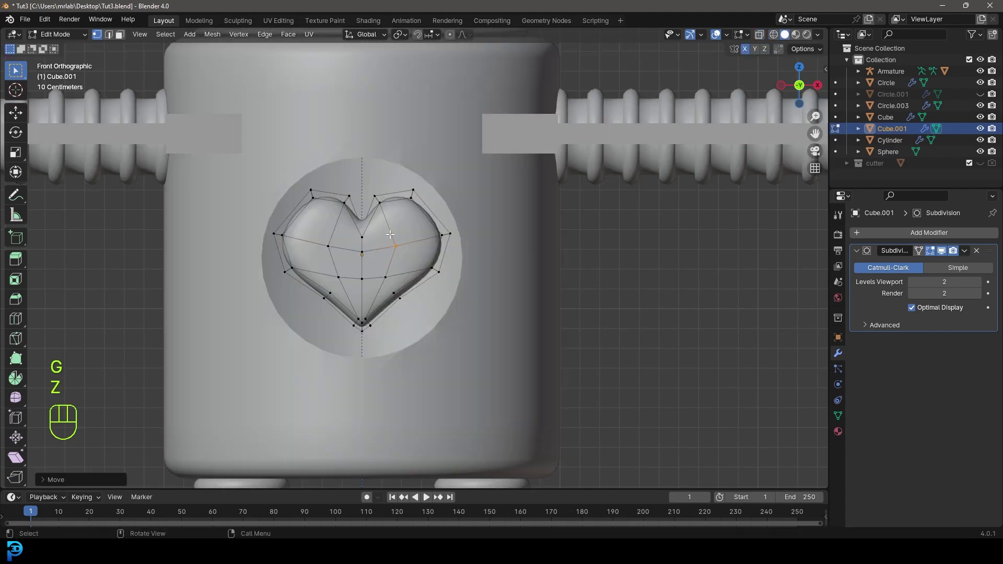
# - Adjust and scale the heart to sit inside the chest opening, saving the file
pyautogui.press('Tab')
pyautogui.press('alt+a')
pyautogui.moveTo(468, 251); pyautogui.dragTo(431, 253)
pyautogui.press('ctrl+s')
pyautogui.press('ctrl+s')
pyautogui.moveTo(264, 277); pyautogui.dragTo(343, 282)
pyautogui.moveTo(571, 277); pyautogui.dragTo(509, 279)
pyautogui.click(372, 280)
pyautogui.press('KP_1')
pyautogui.press('s')
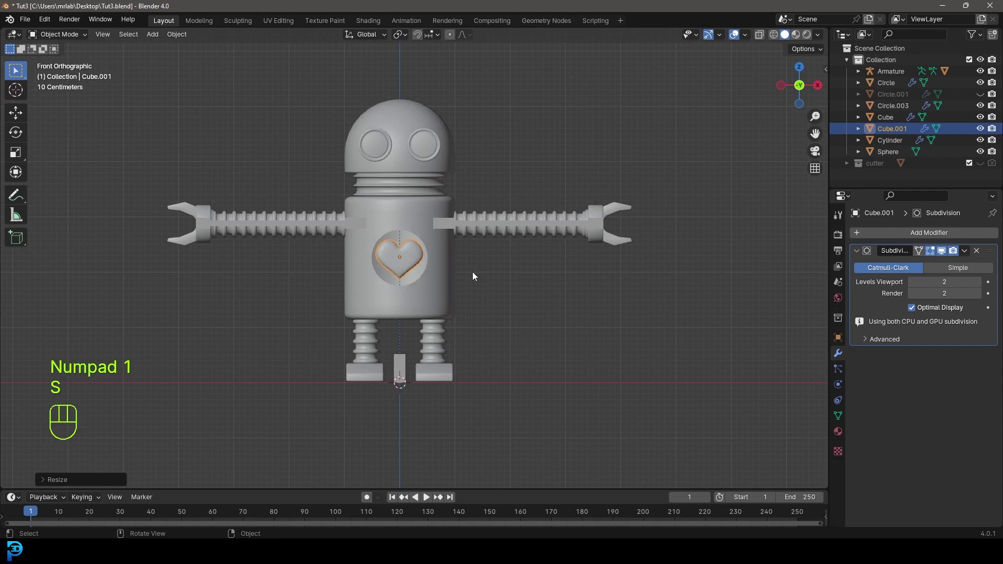
# - Unhide the chest door with Alt+H and save the file again
pyautogui.press('alt+h')
pyautogui.press('alt+a')
pyautogui.moveTo(433, 242); pyautogui.dragTo(389, 253)
pyautogui.press('ctrl+s')
pyautogui.press('ctrl+s')
pyautogui.middleClick(360, 294)
pyautogui.middleClick(409, 196)
# - Select the chest door and start moving and rotating it over the heart
pyautogui.click(597, 258)
pyautogui.press('ctrl+Tab')
pyautogui.click(589, 270)
pyautogui.press('g')
pyautogui.press('ctrl+Tab')
pyautogui.moveTo(463, 225); pyautogui.dragTo(491, 217)
pyautogui.press('r')
pyautogui.press('r')
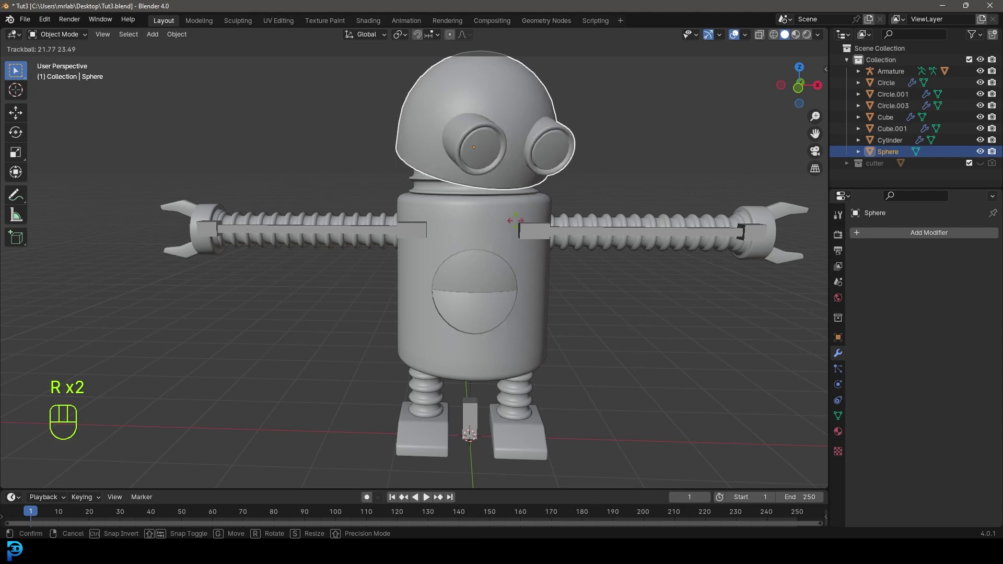
pyautogui.moveTo(503, 220); pyautogui.dragTo(492, 288)
# - Swing the chest door partly open and orbit to check the heart shows inside
pyautogui.click(491, 287)
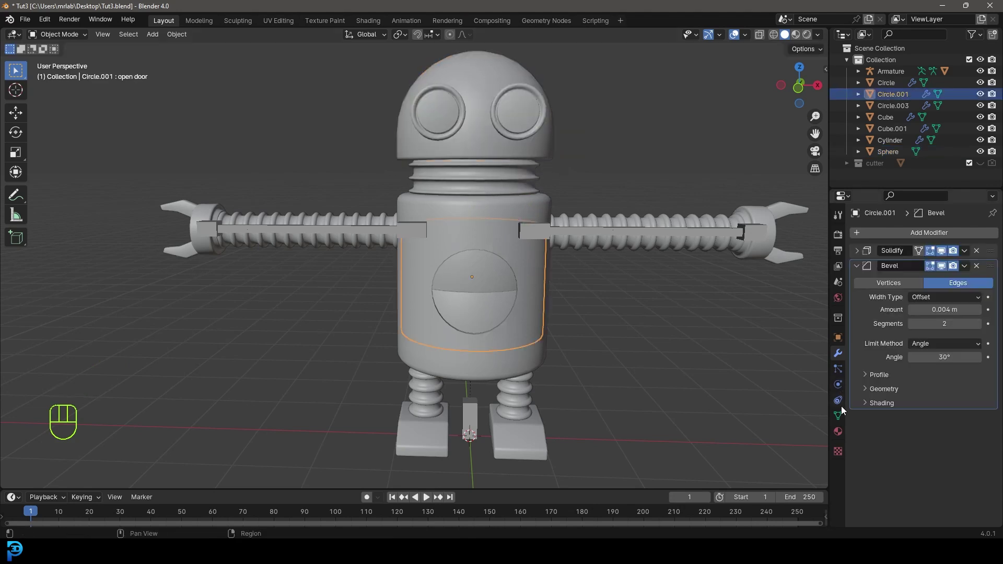
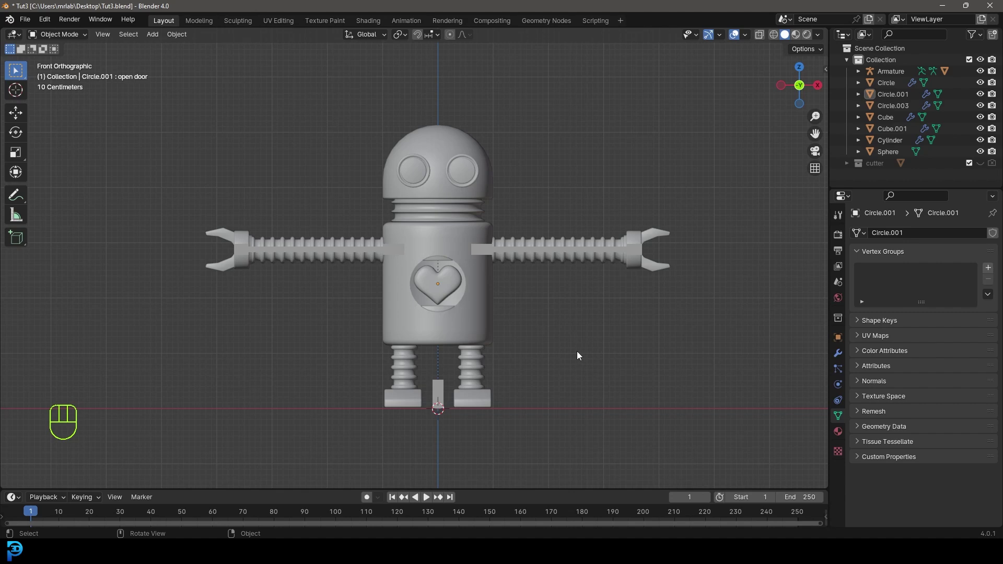
pyautogui.moveTo(547, 290); pyautogui.dragTo(550, 315)
pyautogui.moveTo(616, 358); pyautogui.dragTo(591, 348)
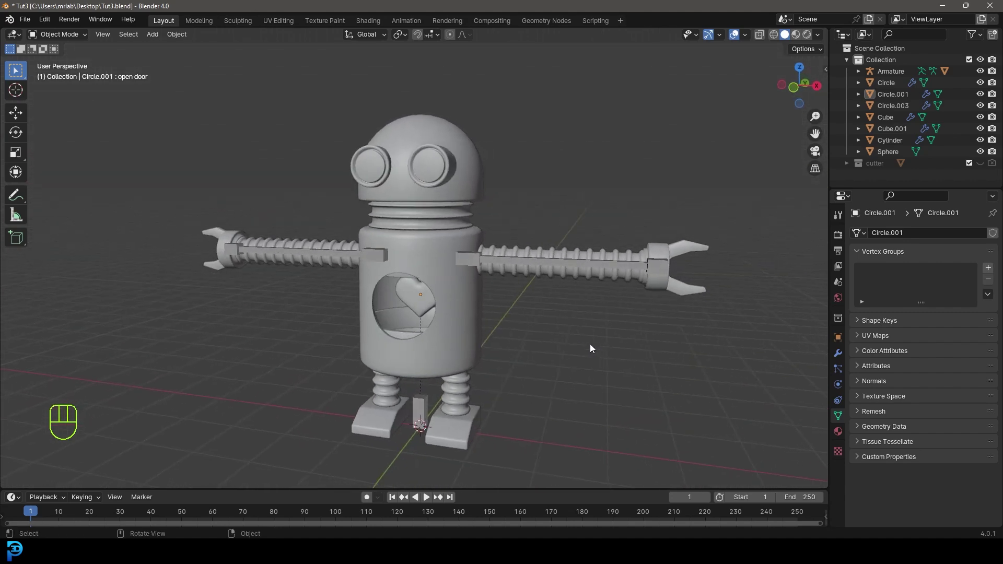